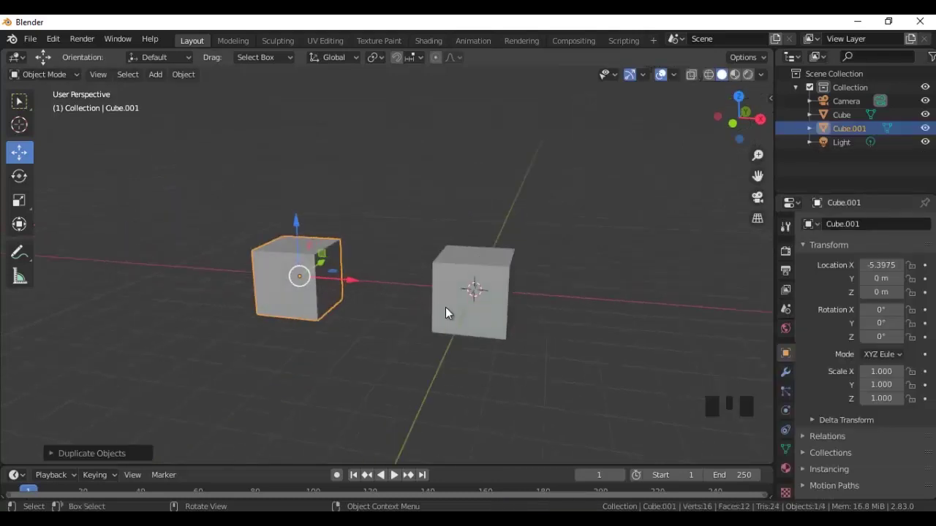
Step: Select both cubes with Cube active and bring up the Set Parent menu with Ctrl+P
{"action": "left_click", "coordinate": [415, 378]}
{"action": "left_click_drag", "start_coordinate": [437, 393], "coordinate": [306, 276]}
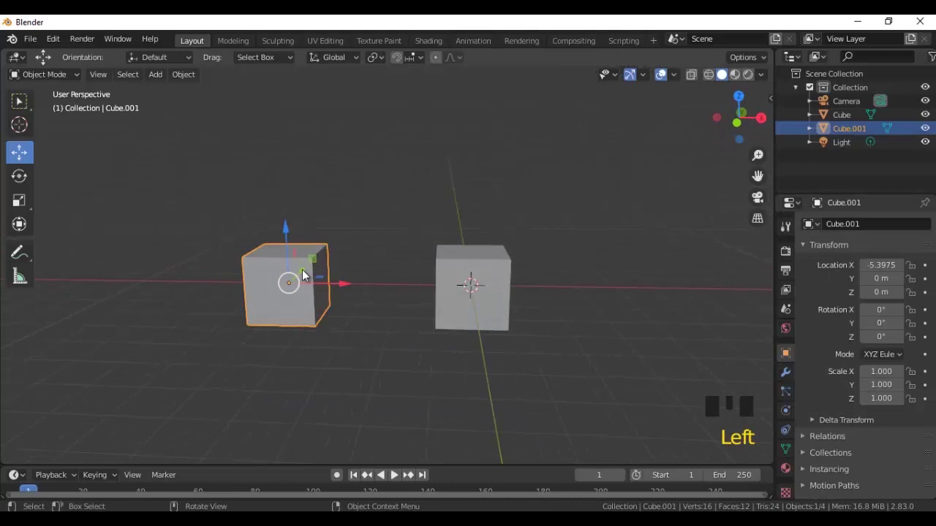
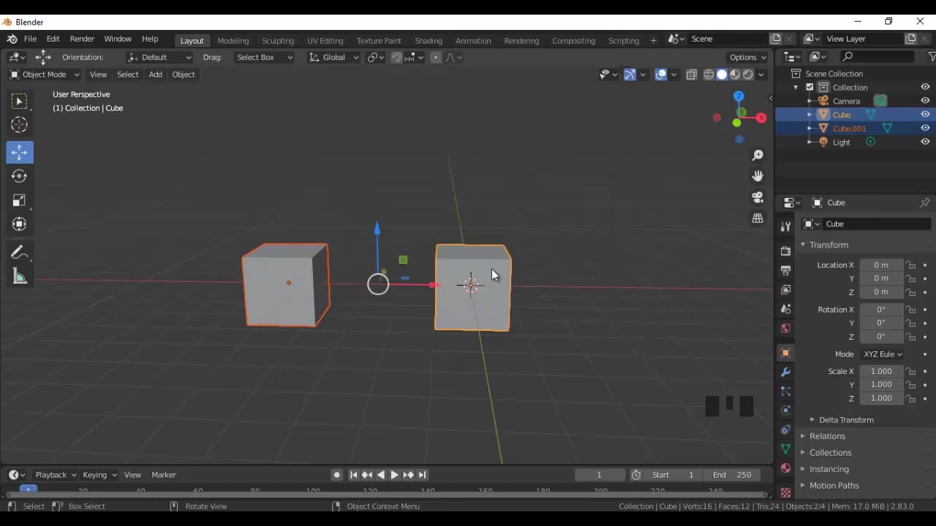
{"action": "key", "text": "ctrl+p"}
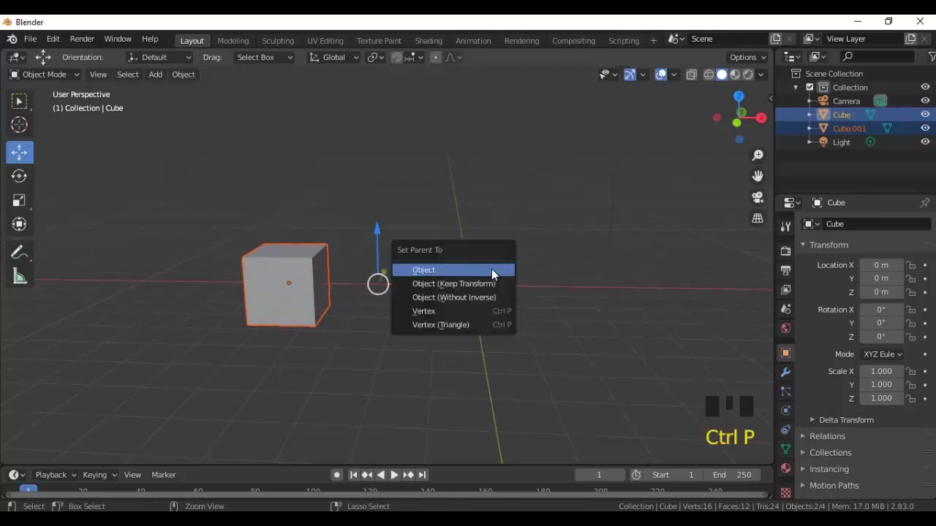
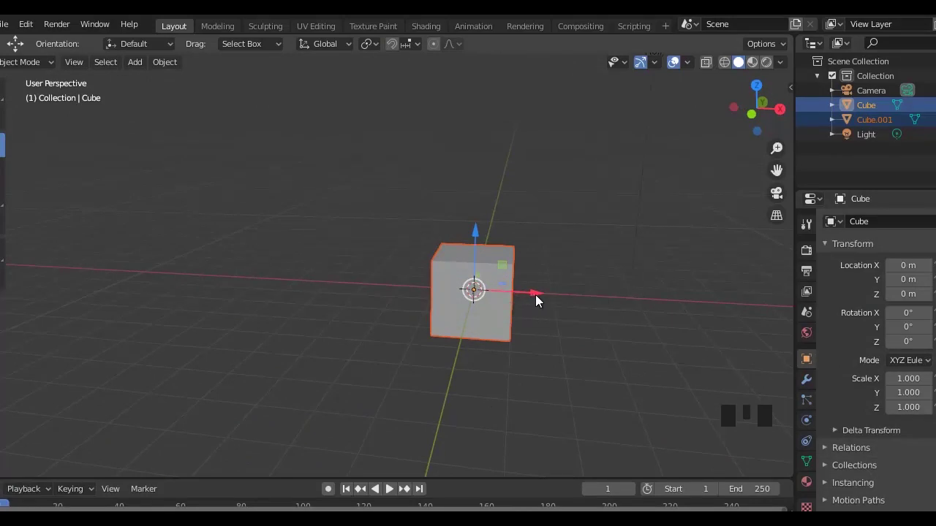
Step: Confirm Object parenting so Cube becomes the parent of Cube.001
{"action": "left_click", "coordinate": [532, 319]}
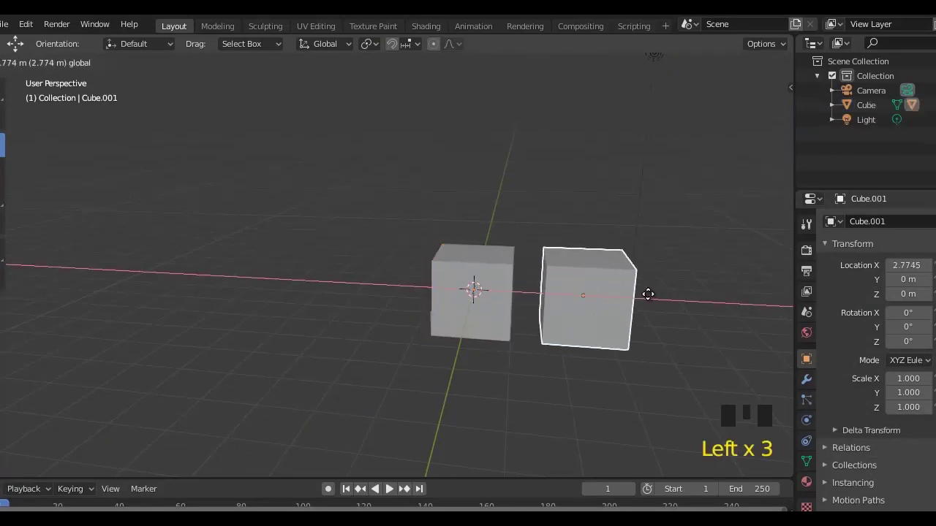
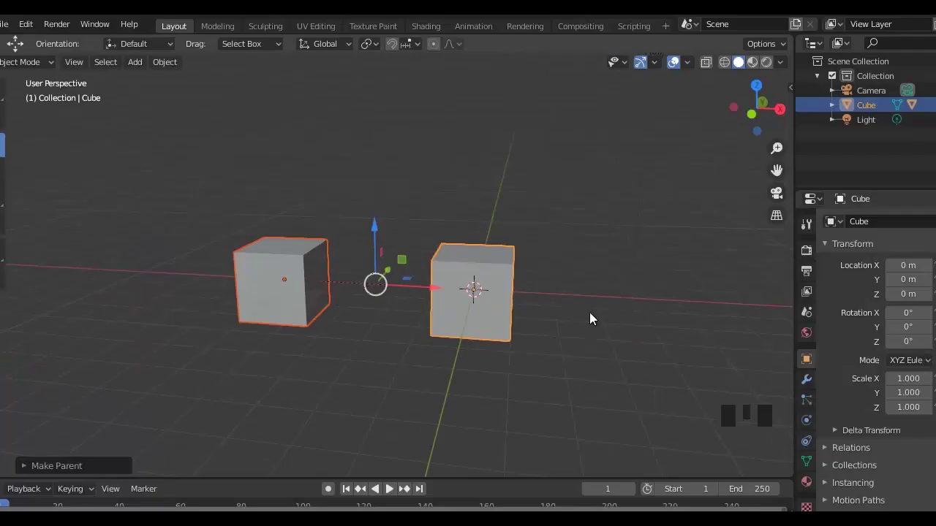
{"action": "left_click_drag", "start_coordinate": [513, 412], "coordinate": [447, 411]}
{"action": "left_click_drag", "start_coordinate": [447, 410], "coordinate": [504, 333]}
{"action": "left_click_drag", "start_coordinate": [504, 333], "coordinate": [517, 378]}
{"action": "left_click_drag", "start_coordinate": [516, 378], "coordinate": [480, 251]}
Step: Move the parent Cube around and watch Cube.001 follow it
{"action": "left_click", "coordinate": [480, 251]}
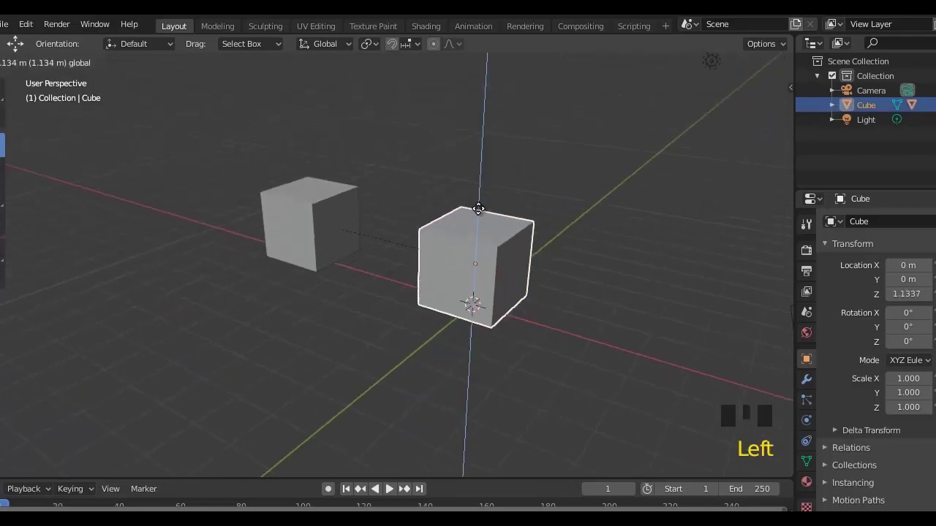
{"action": "left_click_drag", "start_coordinate": [451, 339], "coordinate": [489, 229]}
{"action": "left_click_drag", "start_coordinate": [478, 197], "coordinate": [517, 369]}
{"action": "left_click_drag", "start_coordinate": [543, 380], "coordinate": [543, 367]}
{"action": "scroll", "scroll_direction": "up", "scroll_amount": 3}
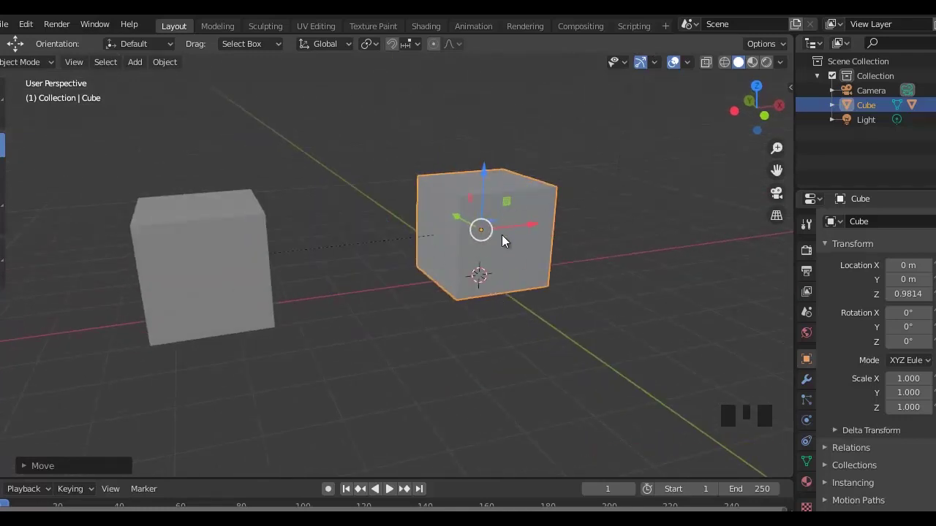
{"action": "middle_click", "coordinate": [248, 253]}
{"action": "left_click_drag", "start_coordinate": [246, 249], "coordinate": [399, 314]}
{"action": "scroll", "scroll_direction": "down", "scroll_amount": 3}
{"action": "left_click_drag", "start_coordinate": [395, 329], "coordinate": [310, 206]}
Step: Move the child Cube.001 on its own to a new spot, leaving the parent in place
{"action": "left_click_drag", "start_coordinate": [310, 205], "coordinate": [318, 283]}
{"action": "left_click", "coordinate": [306, 282]}
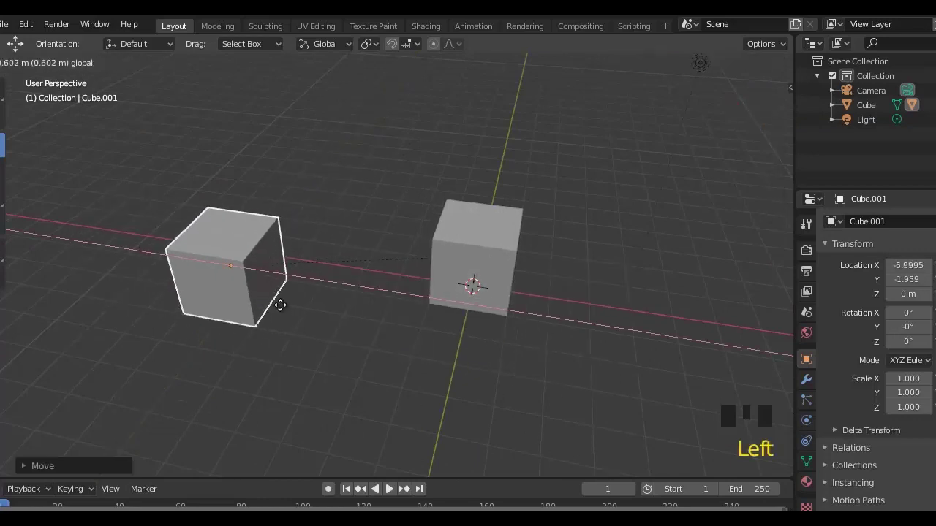
{"action": "left_click", "coordinate": [258, 229]}
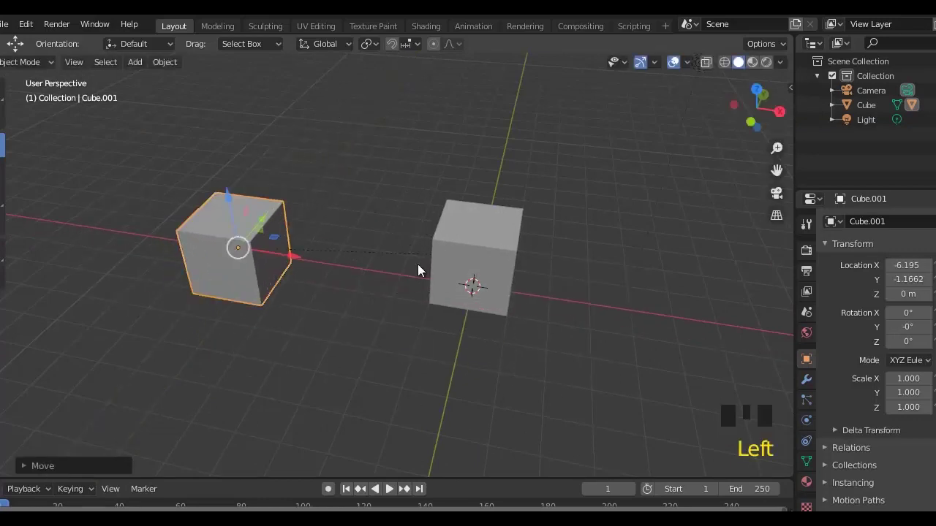
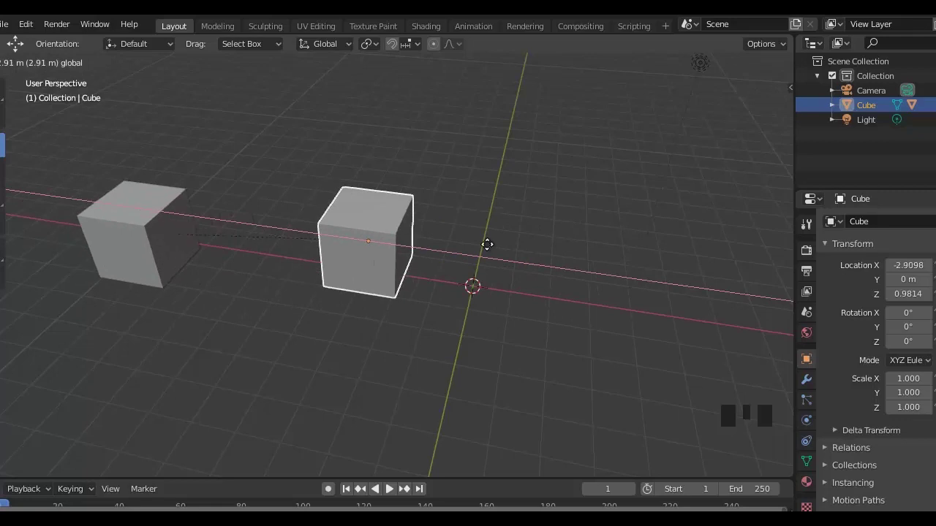
Step: Move the parent Cube again to confirm the child still follows from its new offset
{"action": "left_click_drag", "start_coordinate": [224, 251], "coordinate": [391, 368]}
{"action": "left_click_drag", "start_coordinate": [437, 361], "coordinate": [417, 234]}
{"action": "left_click_drag", "start_coordinate": [417, 234], "coordinate": [481, 321]}
{"action": "left_click_drag", "start_coordinate": [494, 324], "coordinate": [388, 225]}
{"action": "left_click_drag", "start_coordinate": [387, 225], "coordinate": [376, 413]}
{"action": "left_click_drag", "start_coordinate": [348, 417], "coordinate": [298, 310]}
{"action": "left_click_drag", "start_coordinate": [313, 356], "coordinate": [250, 206]}
{"action": "left_click", "coordinate": [250, 207]}
{"action": "left_click_drag", "start_coordinate": [394, 282], "coordinate": [402, 319]}
{"action": "scroll", "scroll_direction": "up", "scroll_amount": 3}
{"action": "middle_click", "coordinate": [194, 266]}
{"action": "left_click_drag", "start_coordinate": [193, 261], "coordinate": [439, 248]}
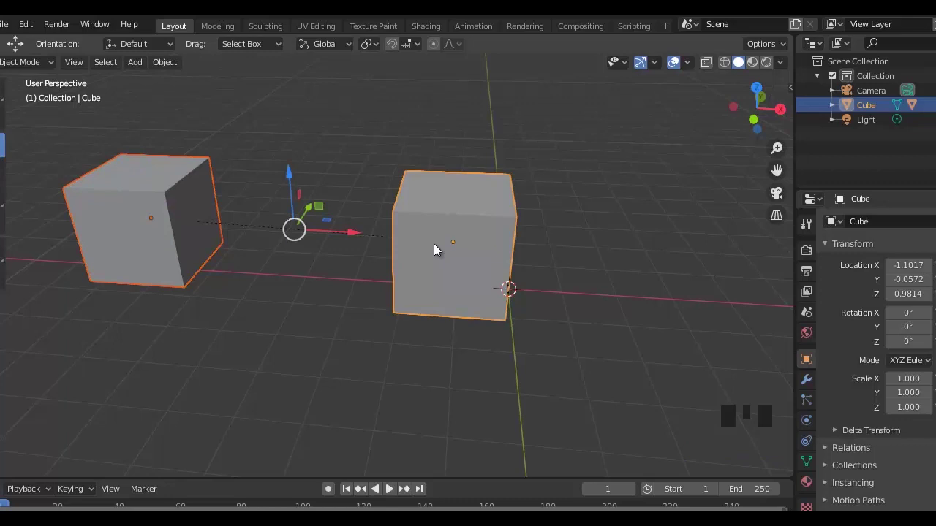
Step: Clear the parent link with Alt+P and move one cube to show the other stays put
{"action": "key", "text": "alt+p"}
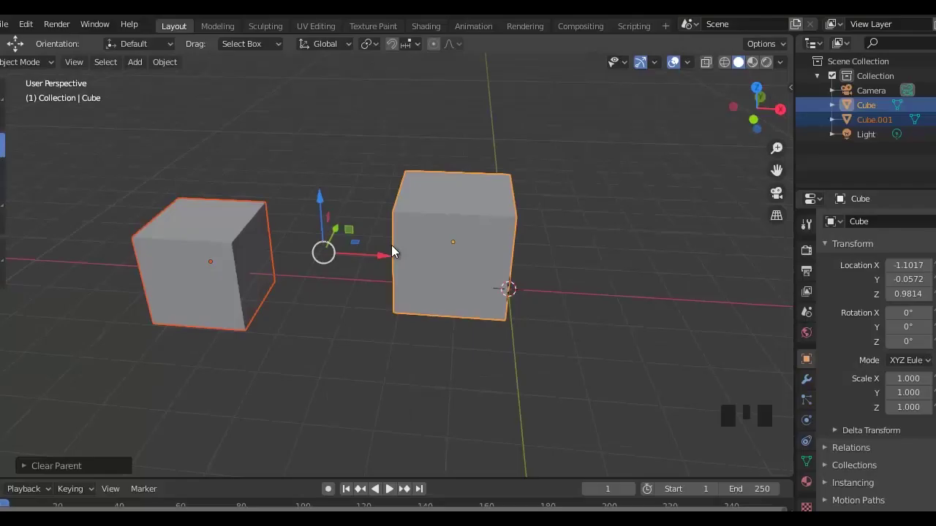
{"action": "left_click_drag", "start_coordinate": [377, 340], "coordinate": [458, 299]}
{"action": "middle_click", "coordinate": [511, 374]}
{"action": "left_click", "coordinate": [501, 260]}
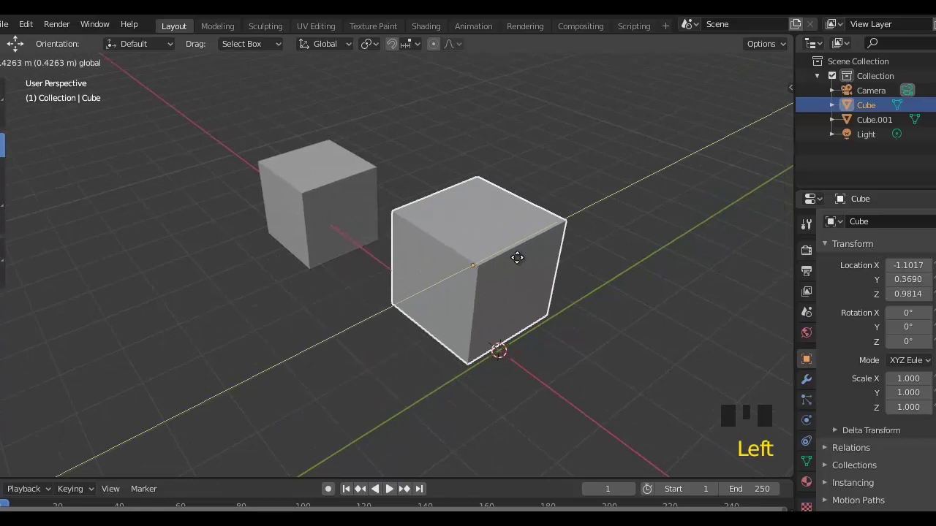
{"action": "left_click_drag", "start_coordinate": [415, 346], "coordinate": [518, 408]}
{"action": "left_click_drag", "start_coordinate": [518, 408], "coordinate": [585, 381]}
{"action": "scroll", "scroll_direction": "down", "scroll_amount": 3}
{"action": "left_click_drag", "start_coordinate": [578, 382], "coordinate": [374, 339]}
Step: Delete both cubes so only the camera and light remain in the scene
{"action": "key", "text": "Delete"}
{"action": "left_click", "coordinate": [277, 302]}
{"action": "key", "text": "Delete"}
{"action": "left_click_drag", "start_coordinate": [411, 370], "coordinate": [438, 393]}
{"action": "scroll", "scroll_direction": "up", "scroll_amount": 3}
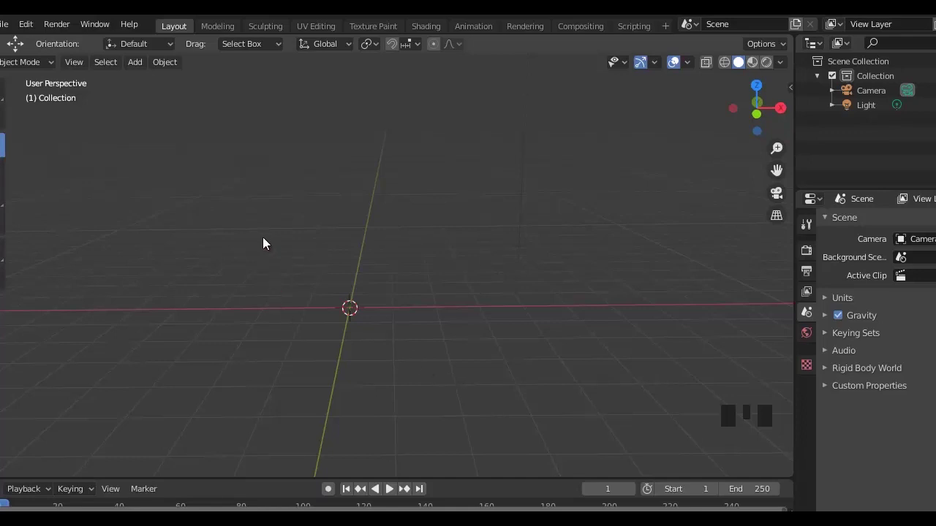
Step: Add an Armature with a single bone from the Shift+A menu and frame it in view
{"action": "key", "text": "shift+a"}
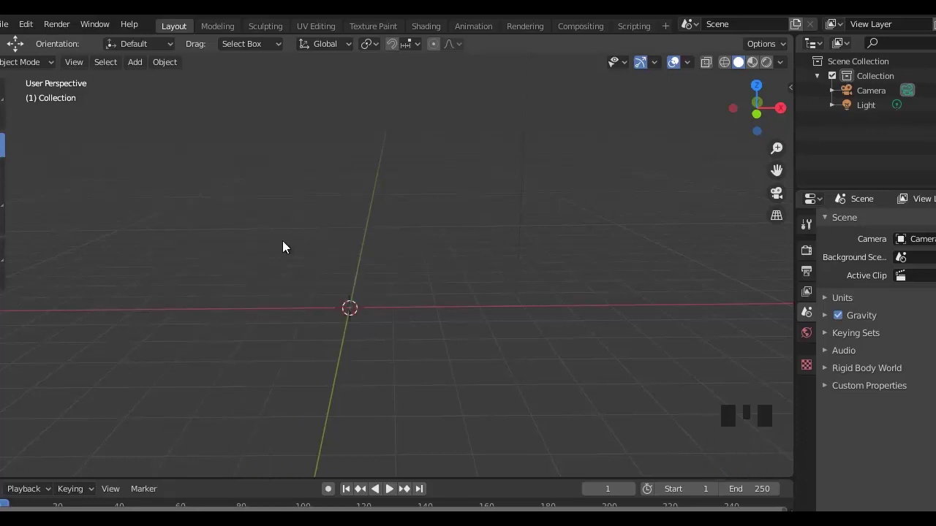
{"action": "key", "text": "shift+a"}
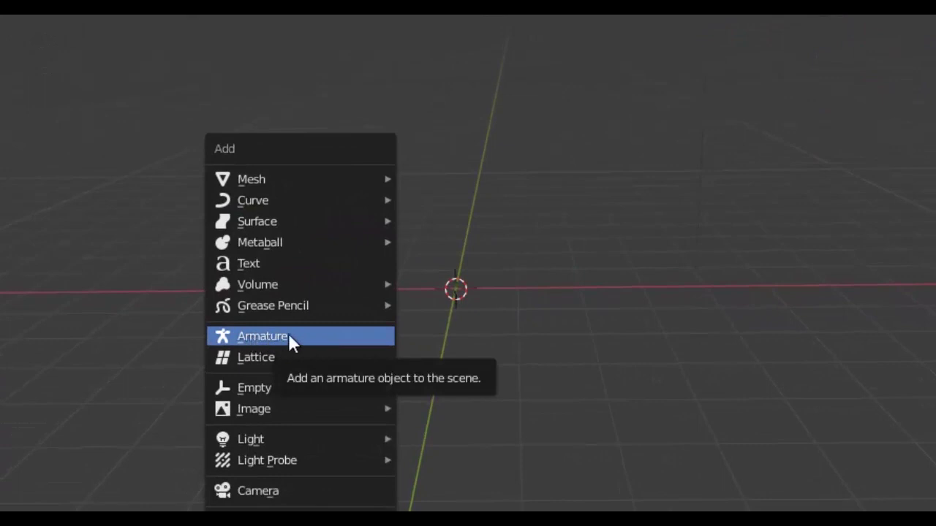
{"action": "left_click_drag", "start_coordinate": [399, 396], "coordinate": [351, 389]}
{"action": "scroll", "scroll_direction": "up", "scroll_amount": 3}
{"action": "left_click_drag", "start_coordinate": [456, 329], "coordinate": [520, 268]}
{"action": "key", "text": "KP_Decimal"}
Step: Orbit and zoom around the new bone to inspect it
{"action": "left_click_drag", "start_coordinate": [561, 312], "coordinate": [557, 312]}
{"action": "scroll", "scroll_direction": "up", "scroll_amount": 3}
{"action": "scroll", "scroll_direction": "down", "scroll_amount": 3}
{"action": "left_click_drag", "start_coordinate": [534, 334], "coordinate": [378, 412]}
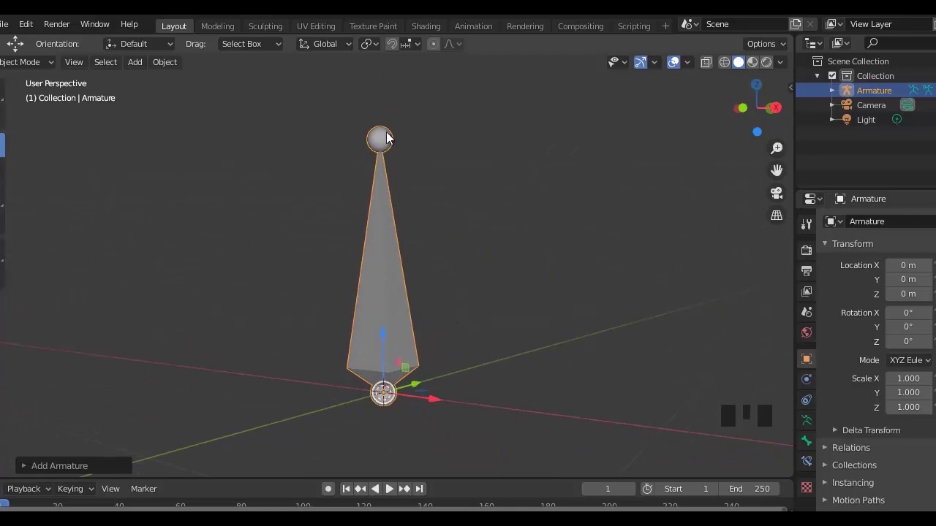
{"action": "scroll", "scroll_direction": "down", "scroll_amount": 3}
{"action": "left_click_drag", "start_coordinate": [550, 334], "coordinate": [524, 323]}
{"action": "scroll", "scroll_direction": "down", "scroll_amount": 3}
{"action": "left_click_drag", "start_coordinate": [526, 342], "coordinate": [540, 344]}
{"action": "scroll", "scroll_direction": "up", "scroll_amount": 3}
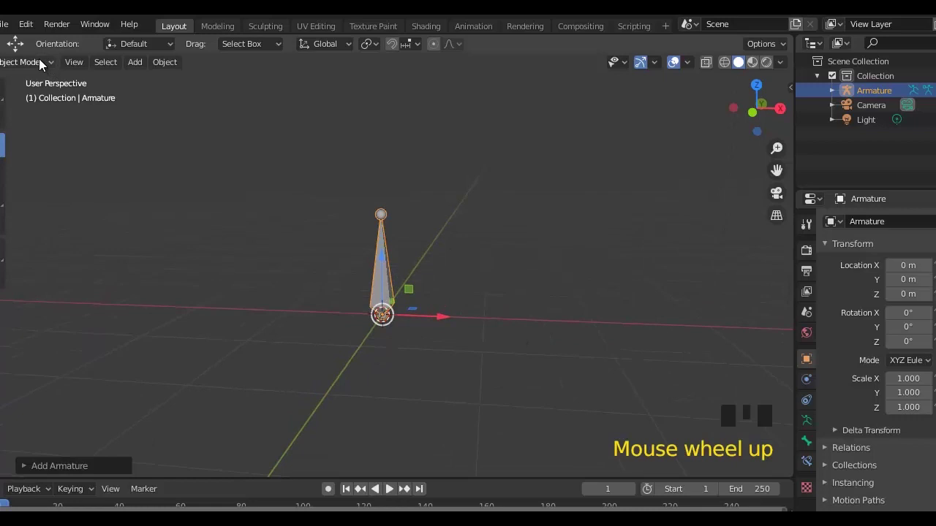
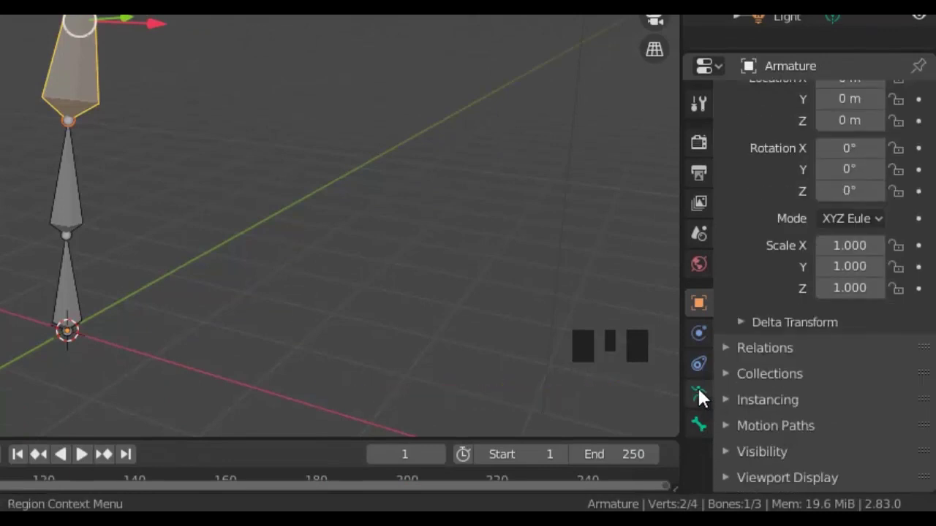
Step: Switch the Properties editor to the armature's Object Data settings
{"action": "left_click", "coordinate": [699, 401]}
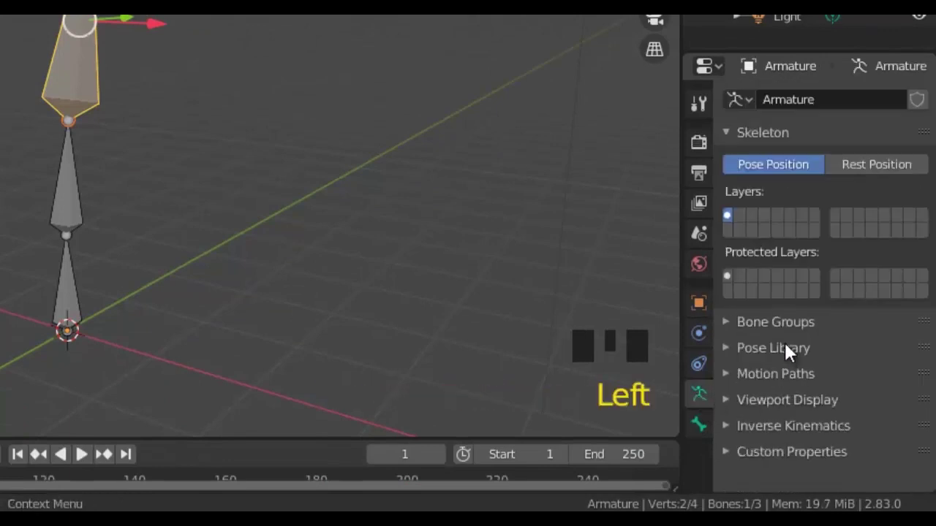
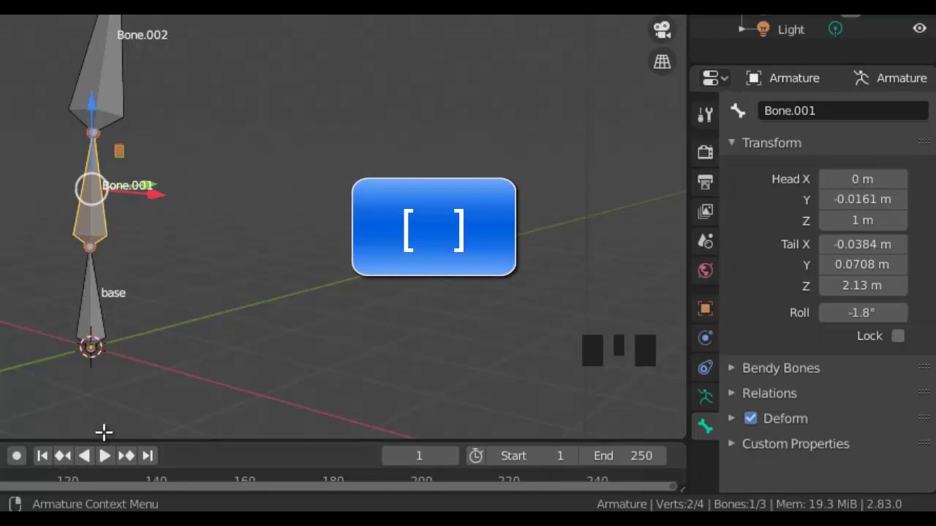
Step: Step through the bone hierarchy with the bracket keys while renaming bones base, base2 and up
{"action": "key", "text": "]"}
{"action": "key", "text": "["}
{"action": "key", "text": "]"}
{"action": "key", "text": "]"}
{"action": "key", "text": "["}
{"action": "key", "text": "]"}
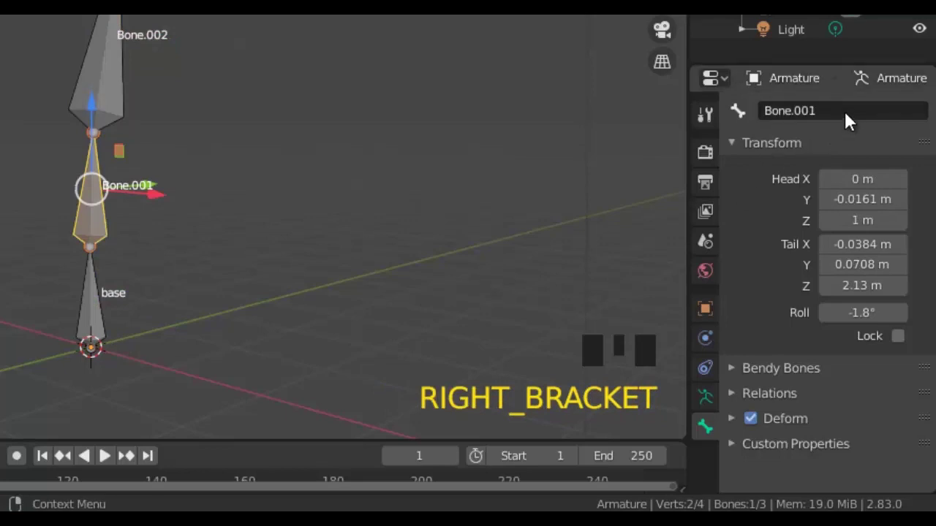
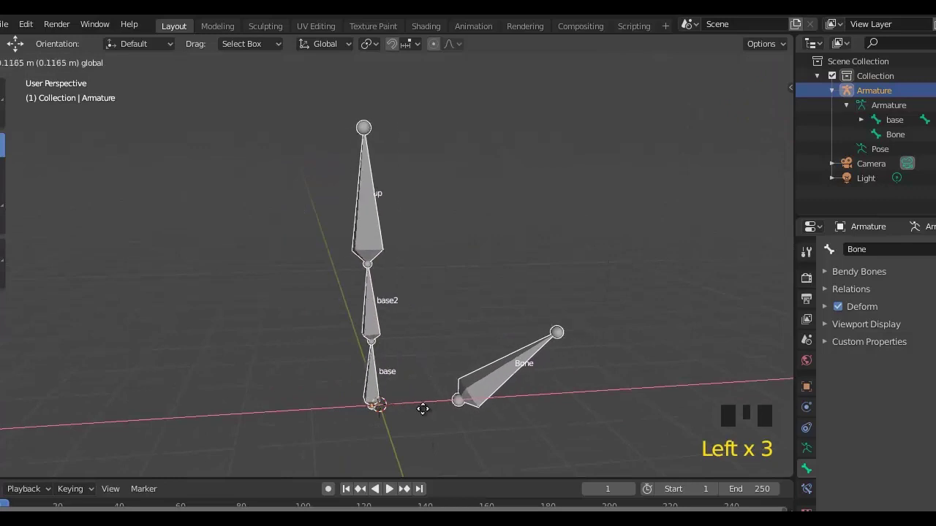
Step: Undo the last few edits to return to editing the named bones
{"action": "key", "text": "ctrl+z"}
{"action": "key", "text": "ctrl+z"}
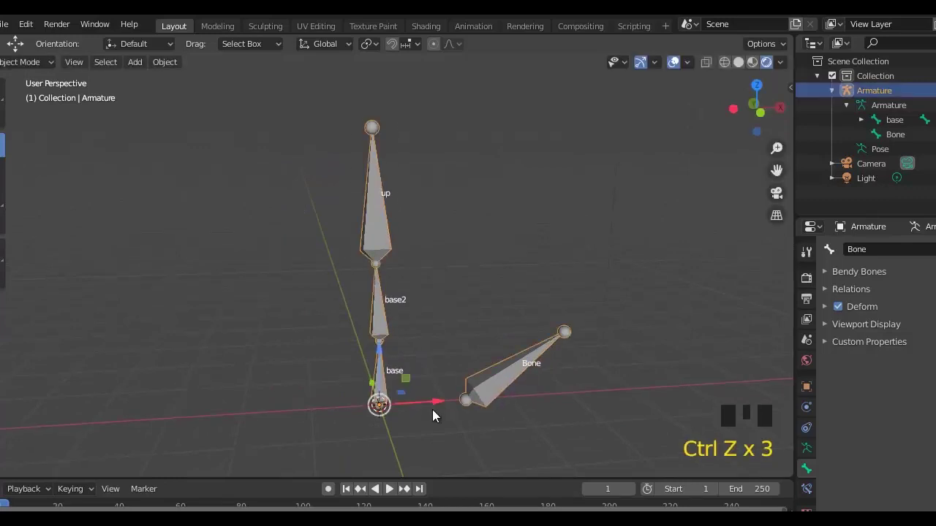
{"action": "key", "text": "ctrl+z"}
{"action": "key", "text": "ctrl+z"}
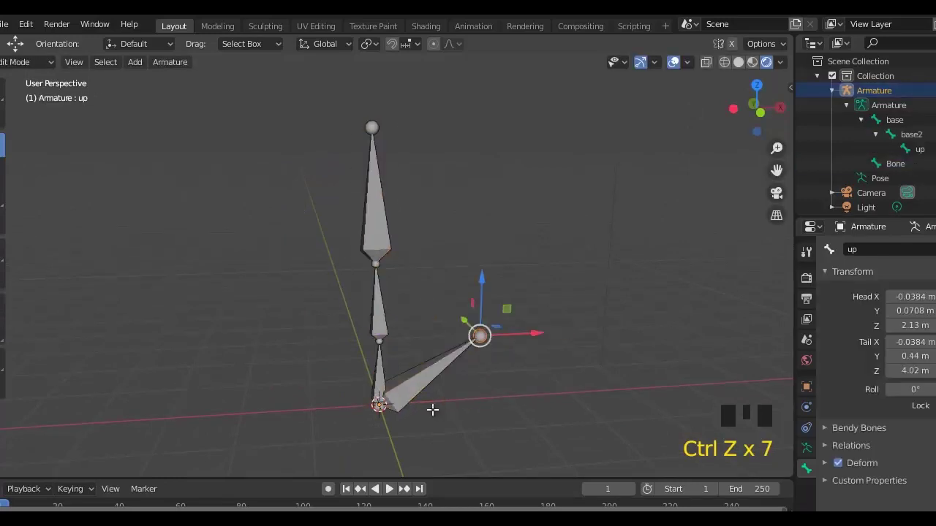
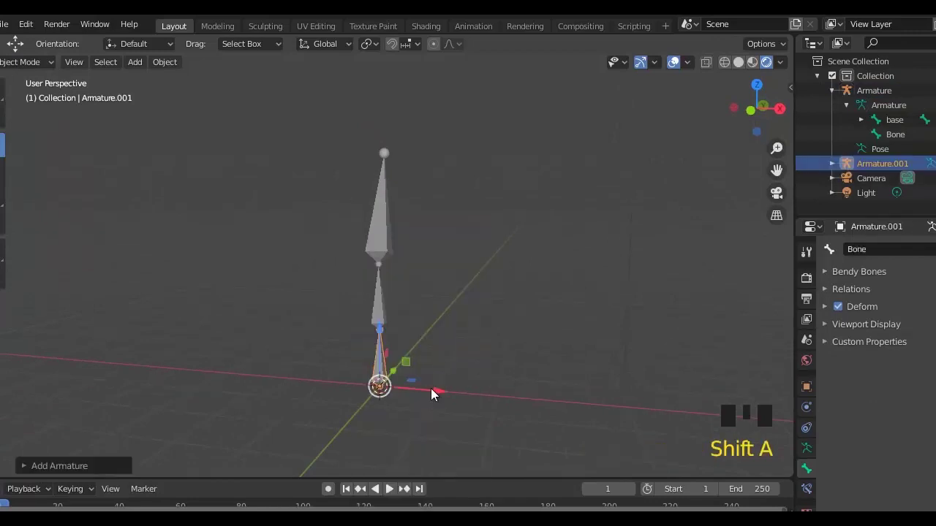
Step: Add a second armature, Armature.001, from the Add menu
{"action": "left_click", "coordinate": [435, 395]}
{"action": "left_click", "coordinate": [605, 312]}
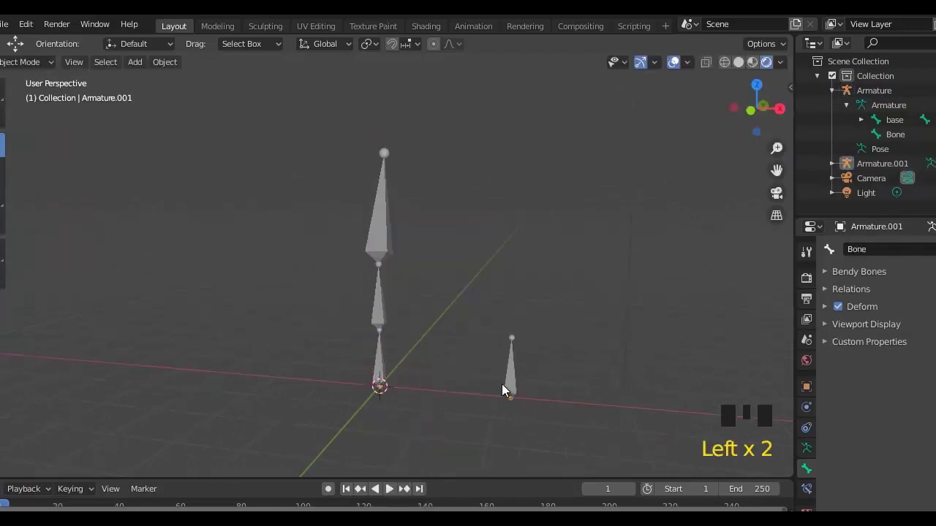
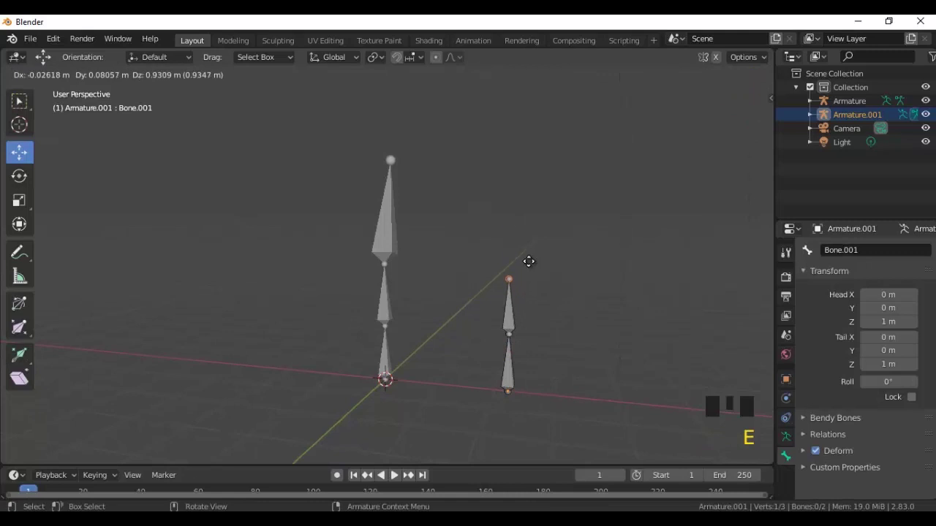
Step: Extrude Bone.002 from the end of Armature.001's chain
{"action": "key", "text": "e"}
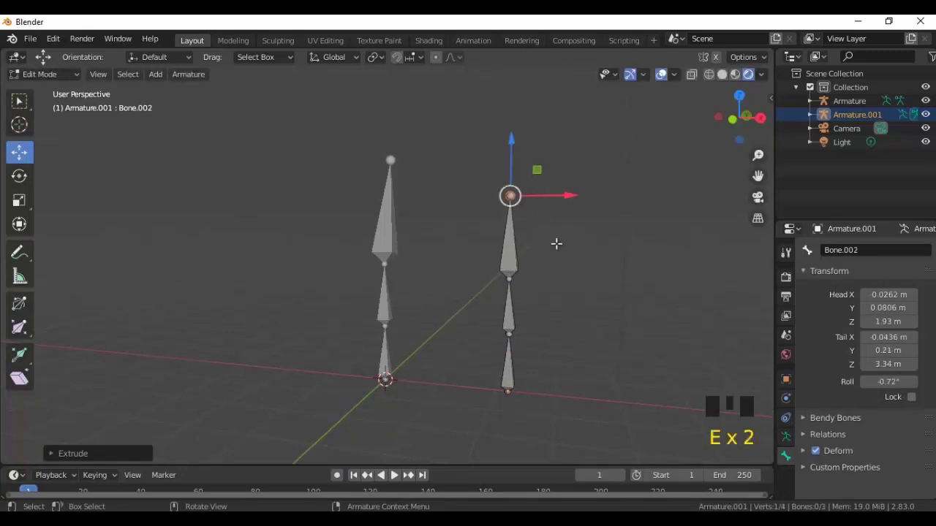
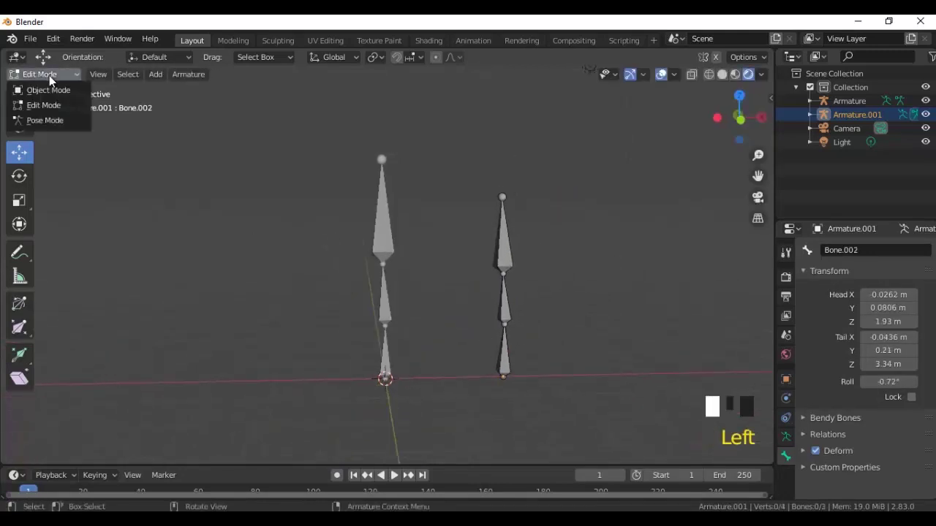
Step: Return to Object Mode and select both armatures with Armature active
{"action": "left_click_drag", "start_coordinate": [482, 407], "coordinate": [592, 338]}
{"action": "left_click", "coordinate": [591, 337]}
{"action": "left_click", "coordinate": [514, 372]}
{"action": "scroll", "scroll_direction": "up", "scroll_amount": 3}
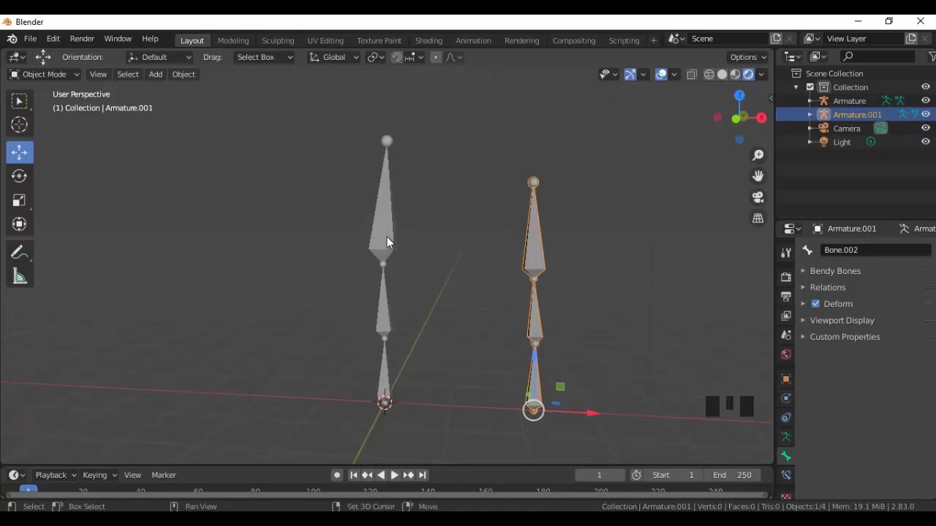
{"action": "left_click", "coordinate": [392, 240]}
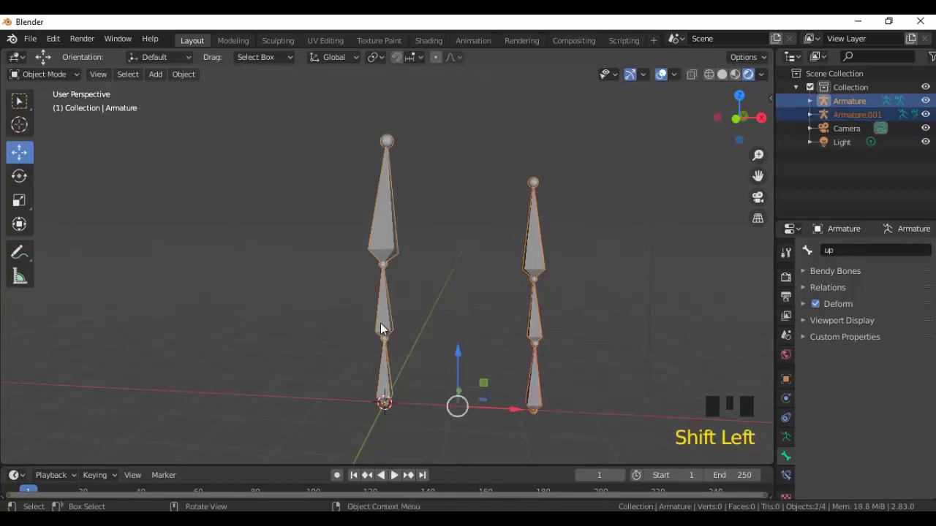
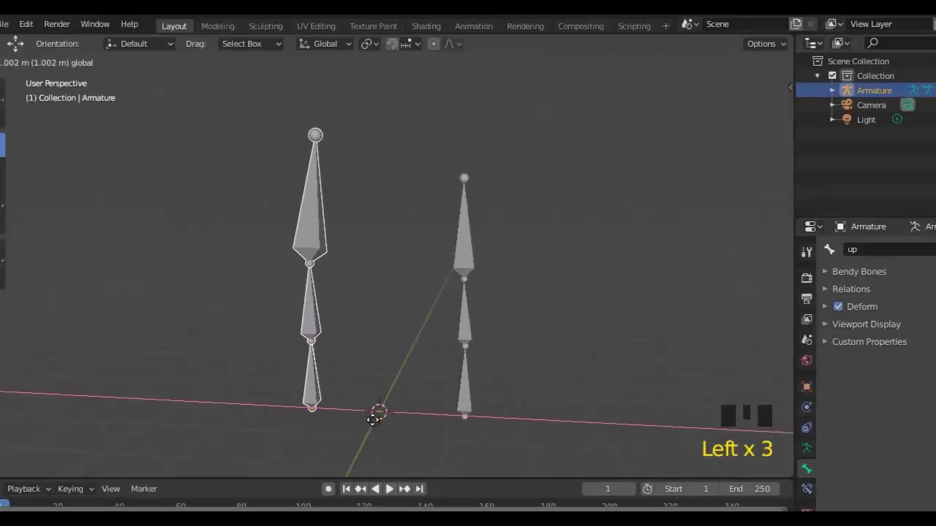
Step: Switch to the Rotate tool and tilt the armature to test how the chain bends
{"action": "left_click_drag", "start_coordinate": [477, 402], "coordinate": [500, 386]}
{"action": "key", "text": "e"}
{"action": "left_click_drag", "start_coordinate": [32, 183], "coordinate": [523, 372]}
{"action": "scroll", "scroll_direction": "down", "scroll_amount": 3}
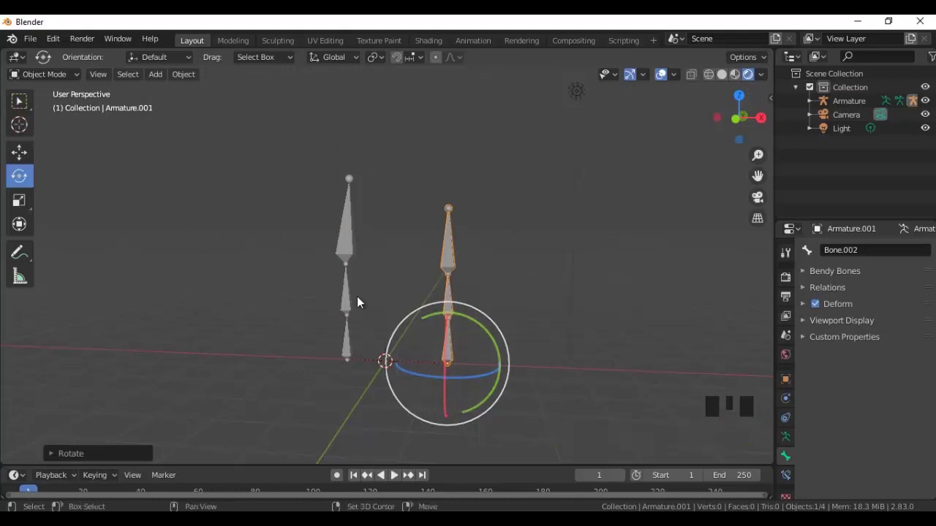
{"action": "key", "text": "shift+space"}
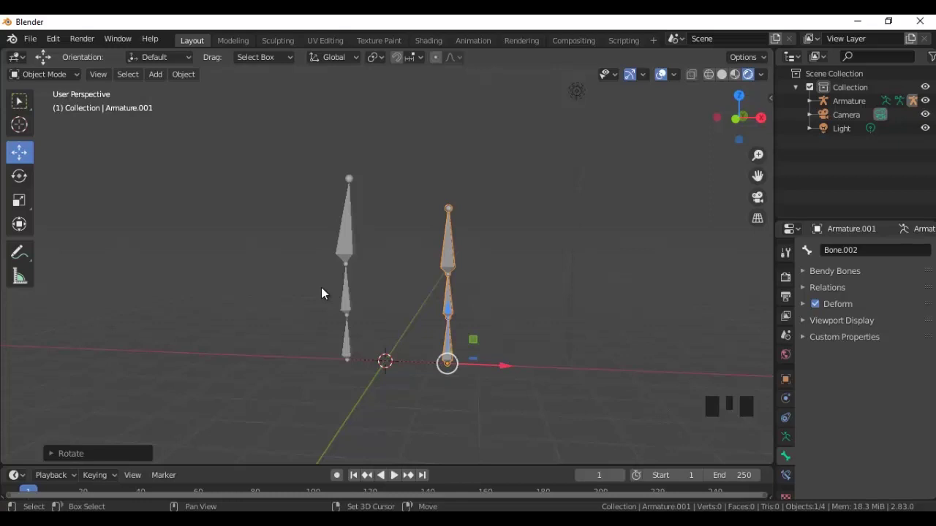
{"action": "key", "text": "shift+space"}
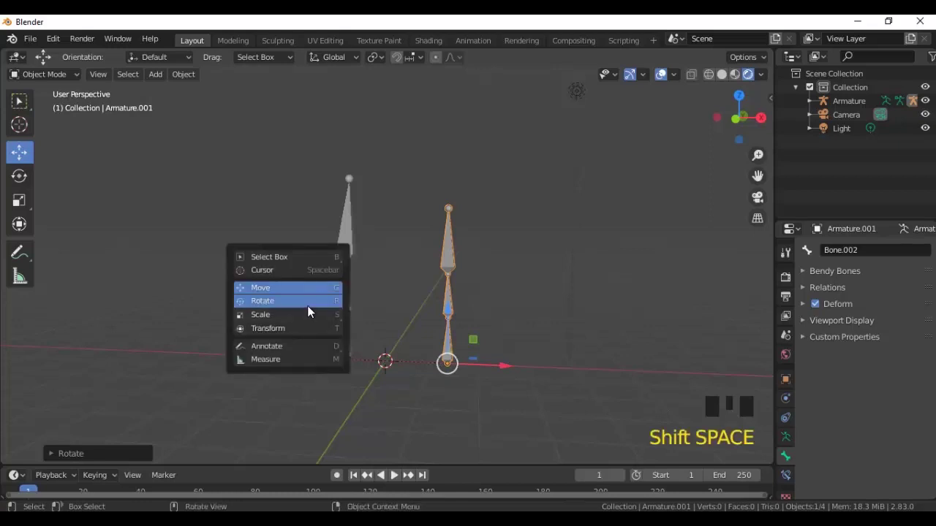
{"action": "key", "text": "shift+space"}
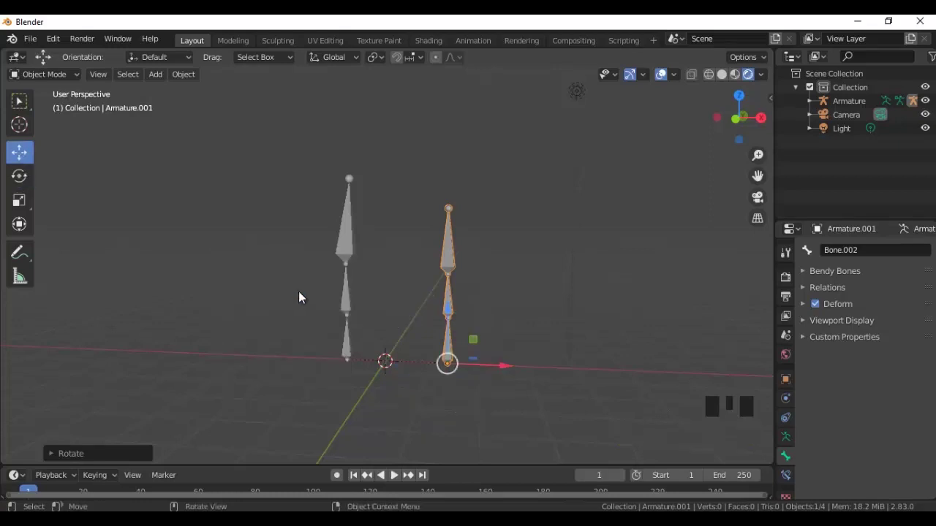
{"action": "middle_click", "coordinate": [575, 389]}
{"action": "key", "text": "shift+space"}
{"action": "left_click_drag", "start_coordinate": [492, 345], "coordinate": [358, 346]}
{"action": "left_click_drag", "start_coordinate": [359, 343], "coordinate": [388, 340]}
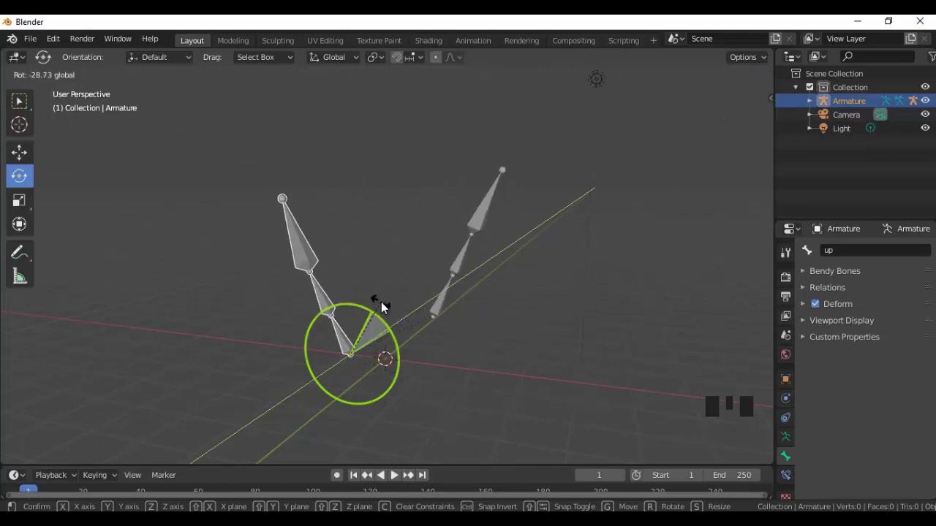
Step: Orbit the view to inspect the bent chain
{"action": "scroll", "scroll_direction": "up", "scroll_amount": 3}
{"action": "left_click_drag", "start_coordinate": [477, 407], "coordinate": [401, 398]}
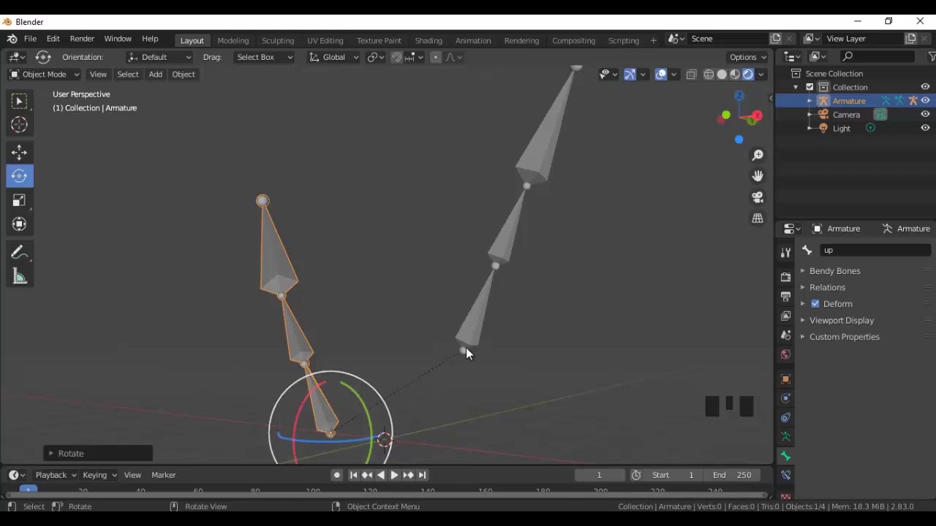
{"action": "left_click_drag", "start_coordinate": [502, 394], "coordinate": [551, 415]}
{"action": "scroll", "scroll_direction": "down", "scroll_amount": 3}
{"action": "left_click_drag", "start_coordinate": [511, 408], "coordinate": [505, 350]}
{"action": "left_click_drag", "start_coordinate": [505, 350], "coordinate": [343, 346]}
Step: Delete the armature from the scene and bring up the Shift+A Add menu
{"action": "key", "text": "Delete"}
{"action": "left_click", "coordinate": [502, 368]}
{"action": "key", "text": "Delete"}
{"action": "left_click_drag", "start_coordinate": [460, 380], "coordinate": [103, 204]}
{"action": "key", "text": "shift+a"}
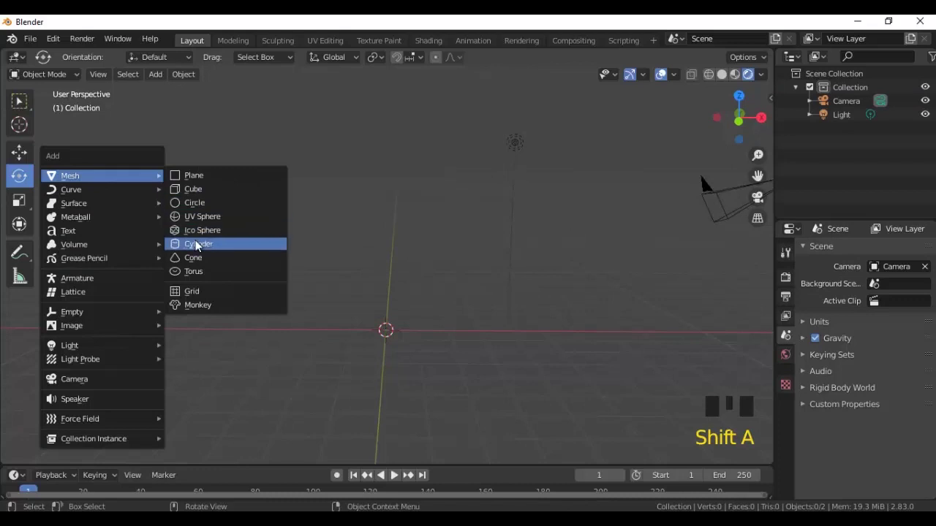
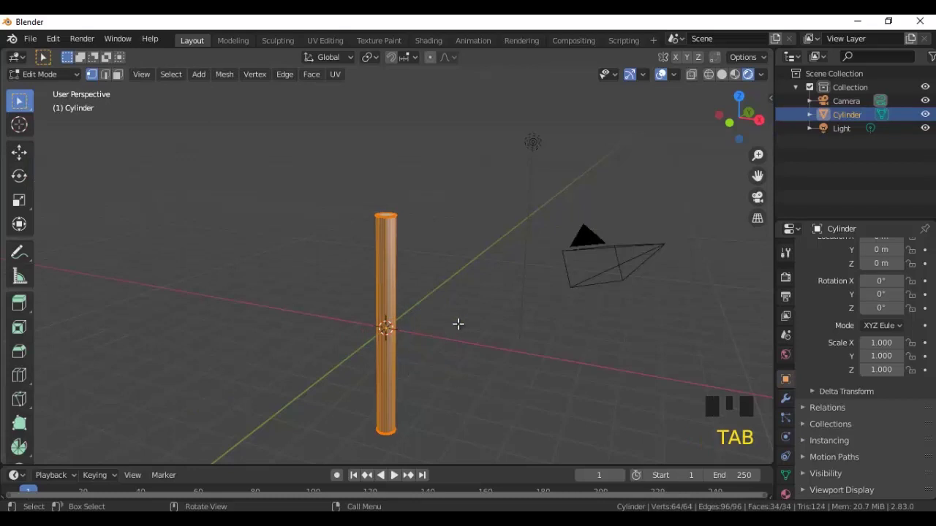
Step: Loop-cut the tall cylinder into segments with six horizontal edge loops
{"action": "key", "text": "ctrl+r"}
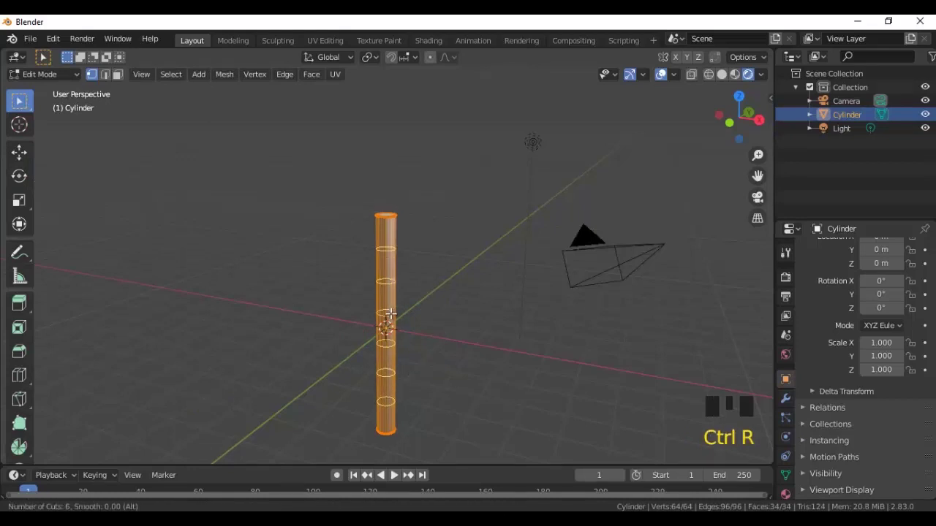
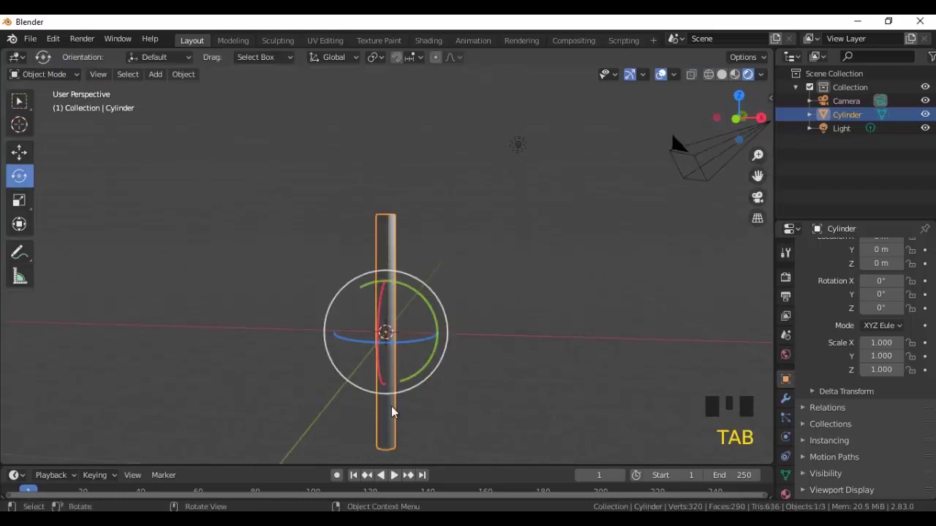
Step: Pick a transform tool from the tool list and view the cylinder from the front
{"action": "key", "text": "shift+space"}
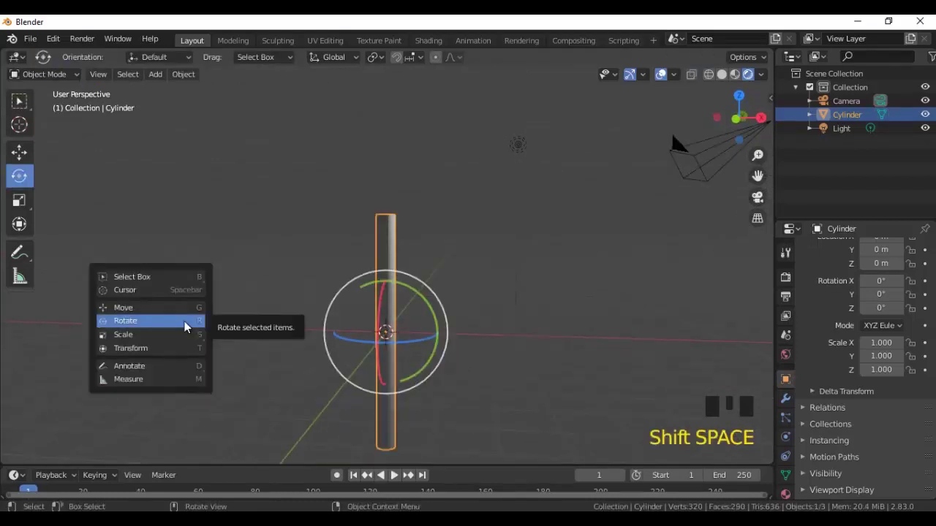
{"action": "left_click", "coordinate": [392, 283]}
{"action": "left_click_drag", "start_coordinate": [481, 358], "coordinate": [480, 344]}
{"action": "left_click", "coordinate": [480, 344]}
{"action": "key", "text": "KP_1"}
{"action": "scroll", "scroll_direction": "up", "scroll_amount": 3}
Step: Switch the 3D viewport from material preview to plain solid shading
{"action": "left_click_drag", "start_coordinate": [496, 329], "coordinate": [752, 79]}
{"action": "left_click", "coordinate": [737, 79]}
{"action": "left_click", "coordinate": [752, 77]}
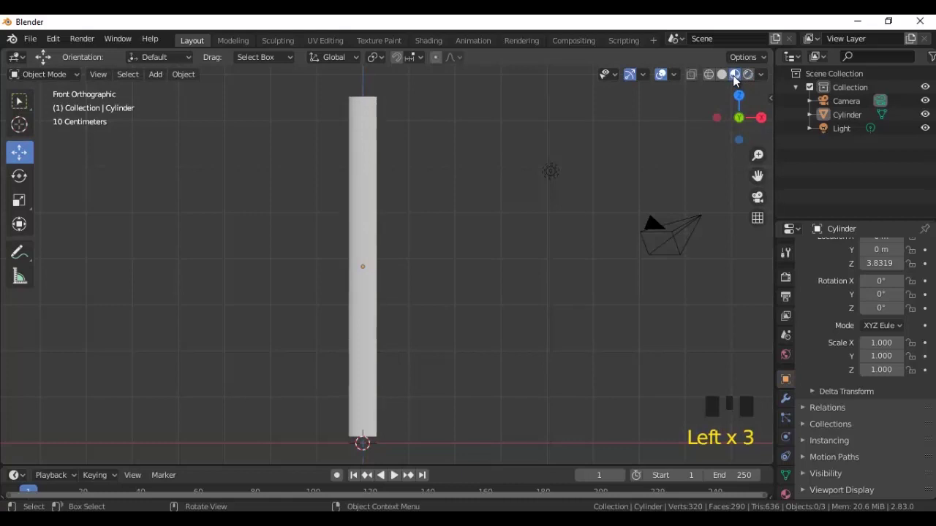
{"action": "scroll", "scroll_direction": "down", "scroll_amount": 3}
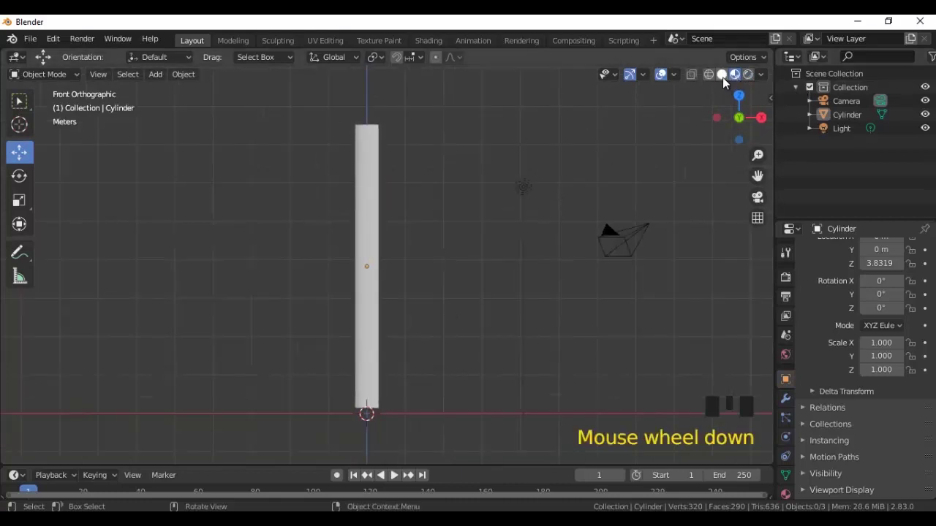
{"action": "left_click_drag", "start_coordinate": [728, 84], "coordinate": [496, 312]}
{"action": "scroll", "scroll_direction": "up", "scroll_amount": 3}
{"action": "scroll", "scroll_direction": "down", "scroll_amount": 3}
{"action": "scroll", "scroll_direction": "up", "scroll_amount": 3}
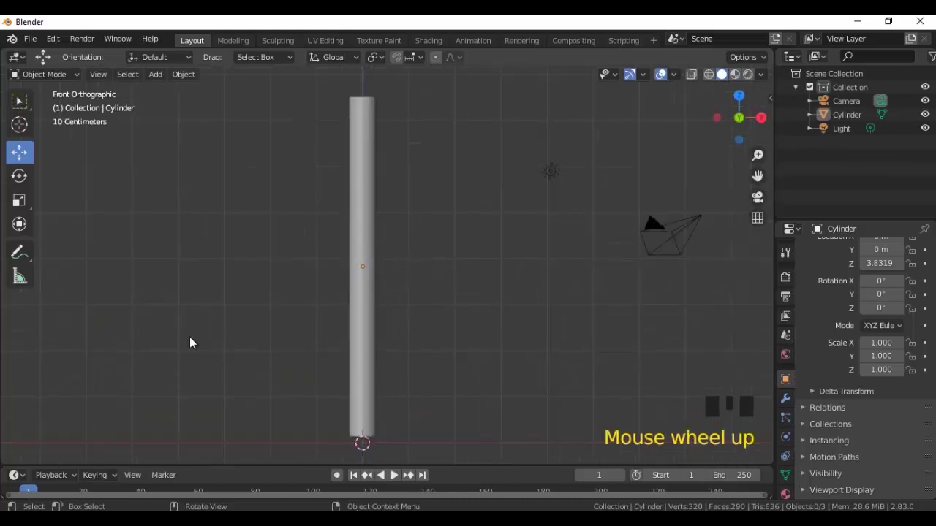
Step: Add an Armature at the cylinder's base and select it in the Outliner
{"action": "key", "text": "shift+a"}
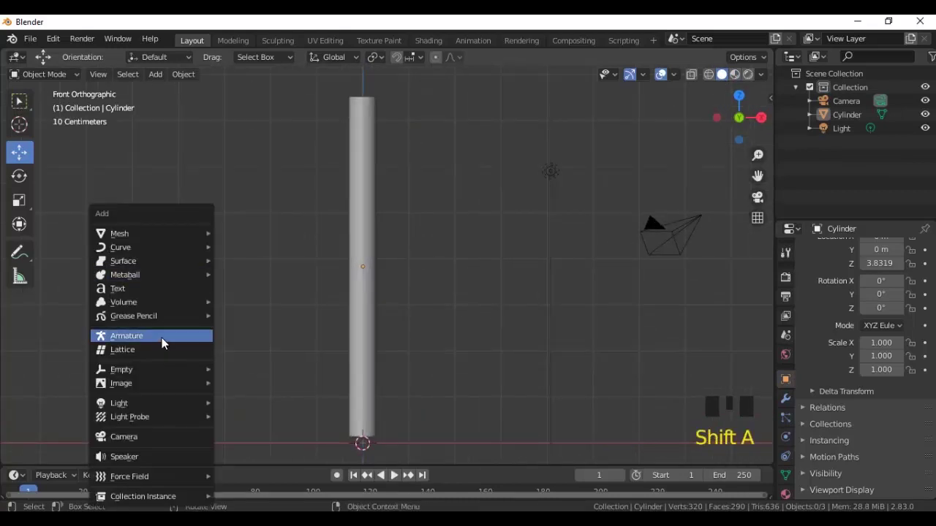
{"action": "left_click", "coordinate": [455, 384]}
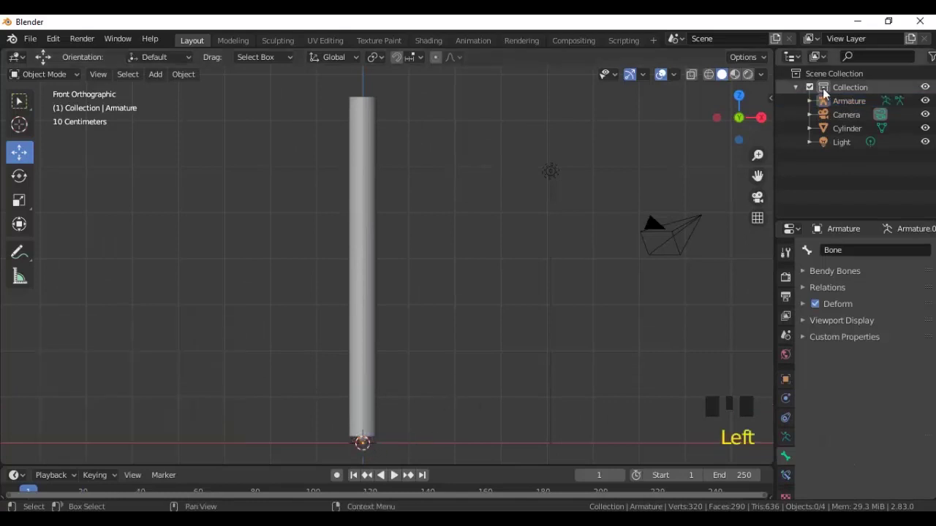
{"action": "left_click", "coordinate": [838, 104]}
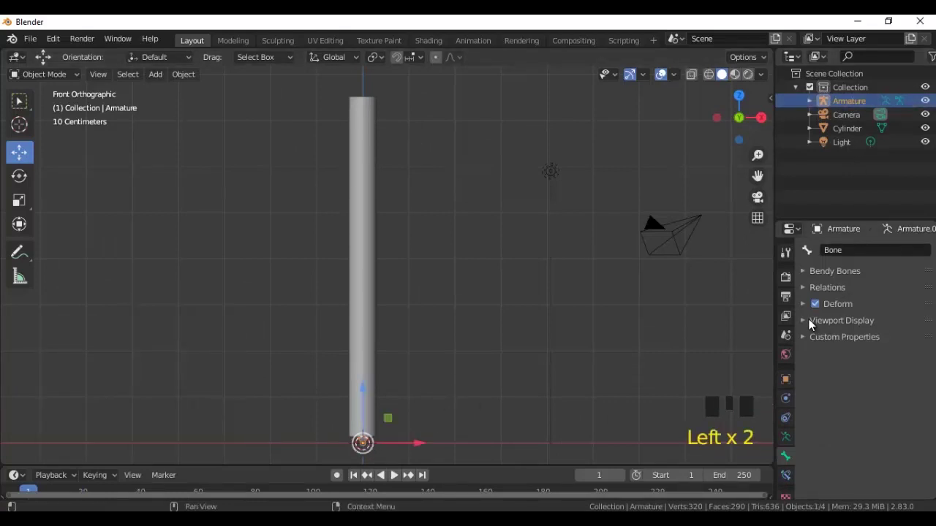
Step: Begin shaping the armature's first bone inside the cylinder, orbiting to check its placement
{"action": "left_click_drag", "start_coordinate": [806, 324], "coordinate": [787, 447]}
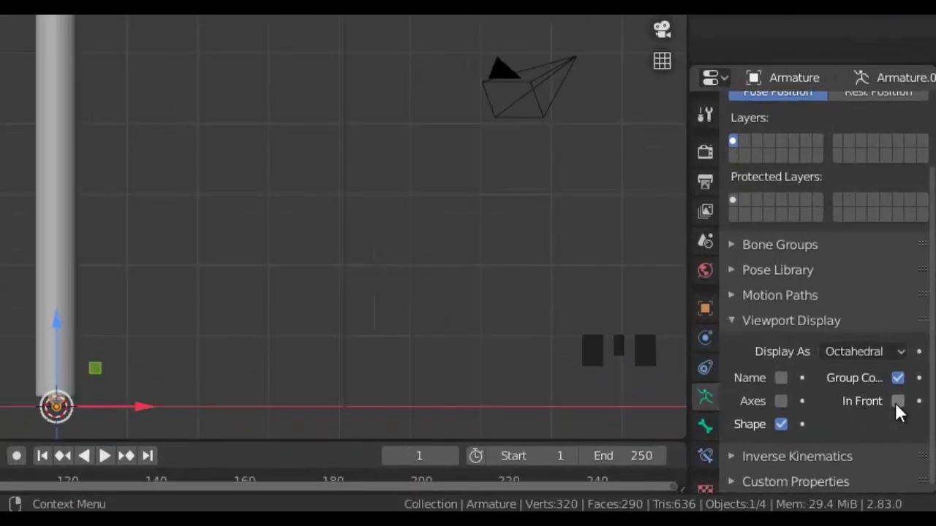
{"action": "left_click", "coordinate": [906, 412]}
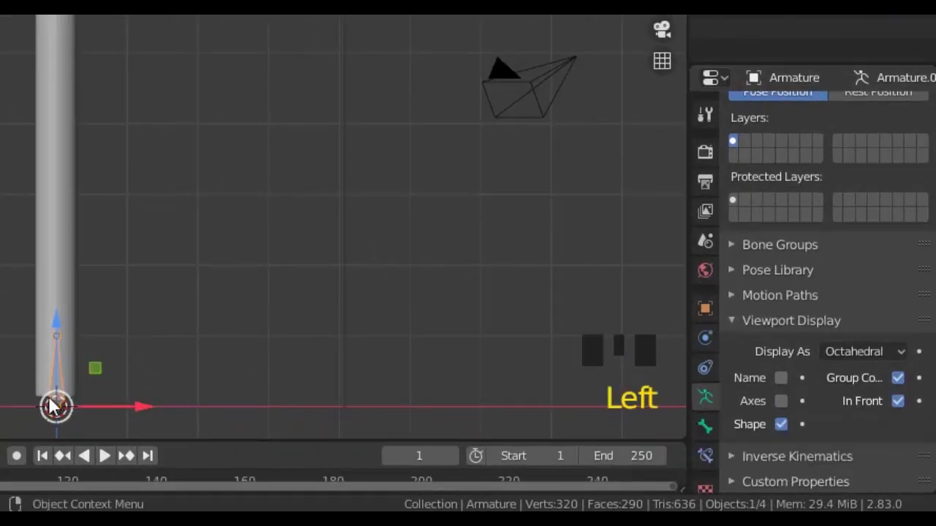
{"action": "scroll", "scroll_direction": "up", "scroll_amount": 3}
{"action": "left_click_drag", "start_coordinate": [459, 382], "coordinate": [482, 294]}
{"action": "left_click_drag", "start_coordinate": [483, 295], "coordinate": [370, 315]}
{"action": "scroll", "scroll_direction": "down", "scroll_amount": 3}
{"action": "left_click_drag", "start_coordinate": [377, 362], "coordinate": [470, 385]}
{"action": "scroll", "scroll_direction": "up", "scroll_amount": 3}
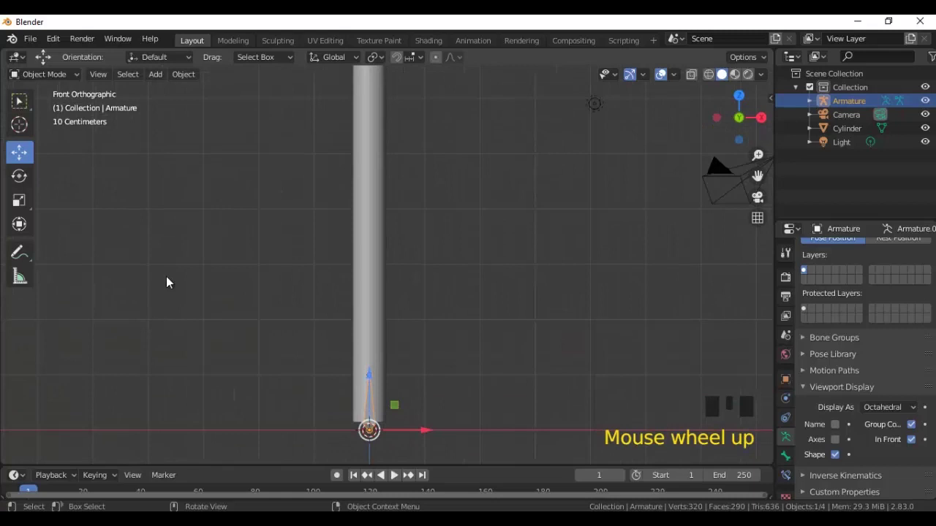
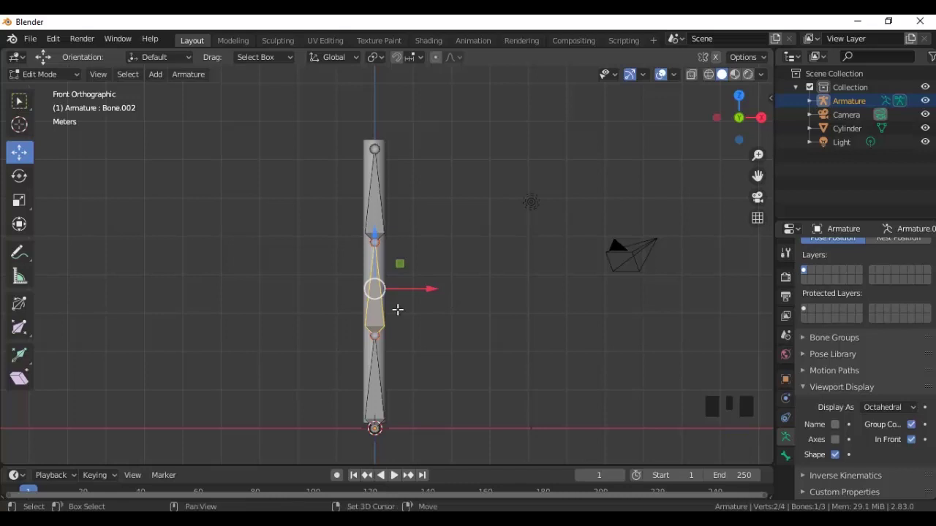
Step: Extend the armature into a five-bone chain running up through the cylinder
{"action": "key", "text": "shift+r"}
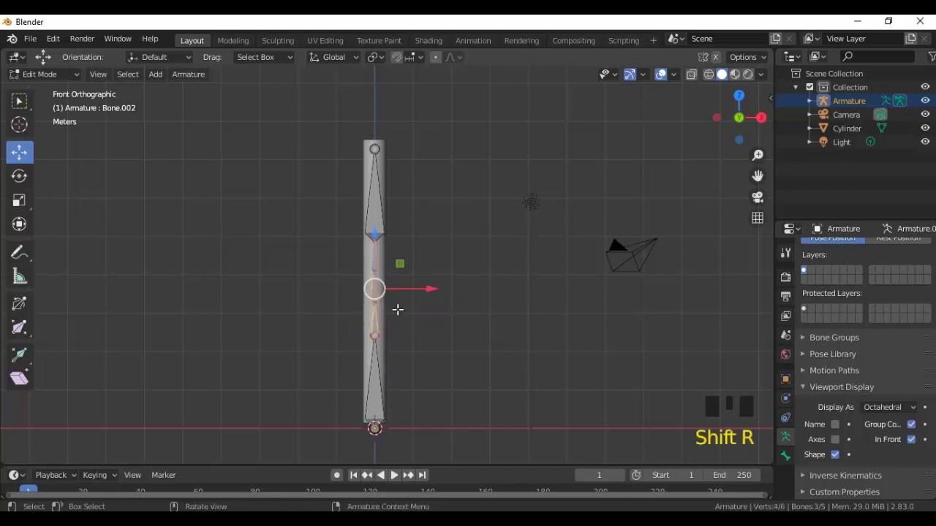
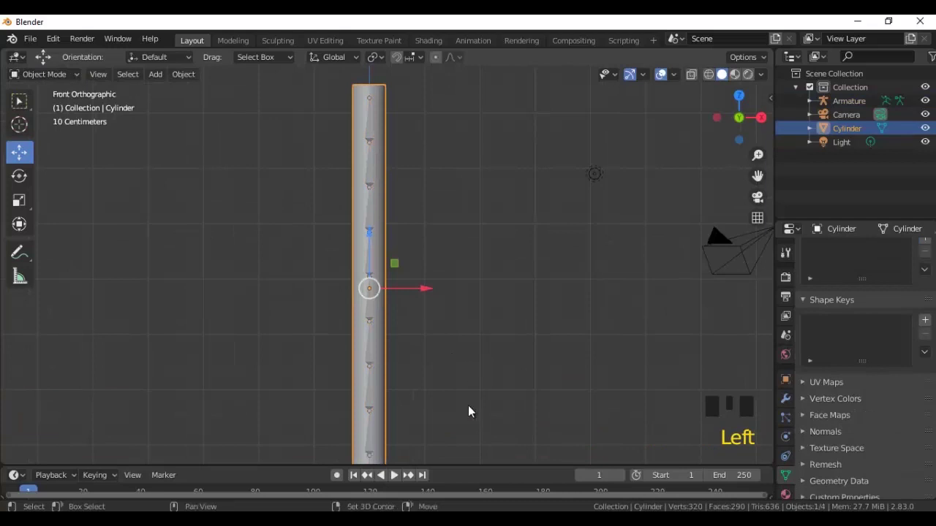
Step: Select the cylinder with the armature and parent it with automatic weights (Ctrl+P)
{"action": "left_click_drag", "start_coordinate": [473, 409], "coordinate": [427, 401]}
{"action": "scroll", "scroll_direction": "up", "scroll_amount": 3}
{"action": "left_click_drag", "start_coordinate": [436, 321], "coordinate": [357, 368]}
{"action": "left_click_drag", "start_coordinate": [357, 367], "coordinate": [528, 361]}
{"action": "scroll", "scroll_direction": "down", "scroll_amount": 3}
{"action": "left_click_drag", "start_coordinate": [459, 331], "coordinate": [499, 392]}
{"action": "key", "text": "ctrl+p"}
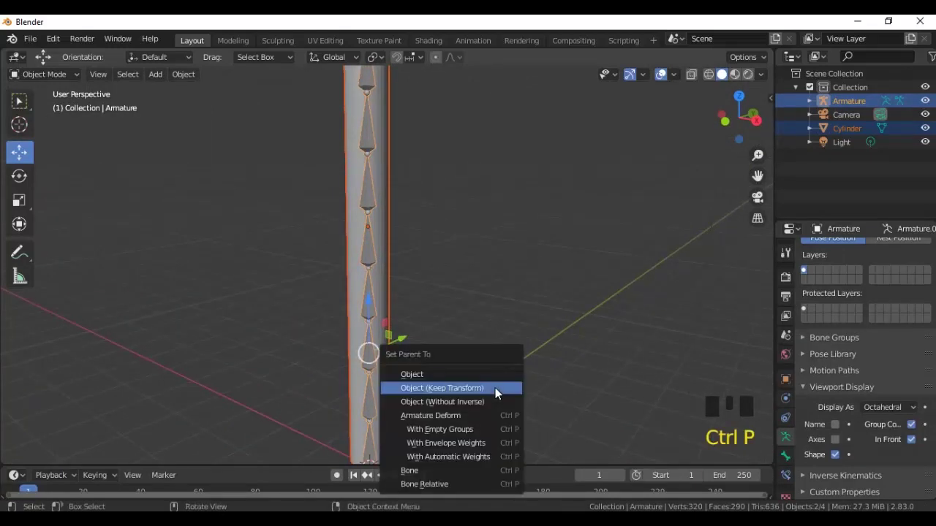
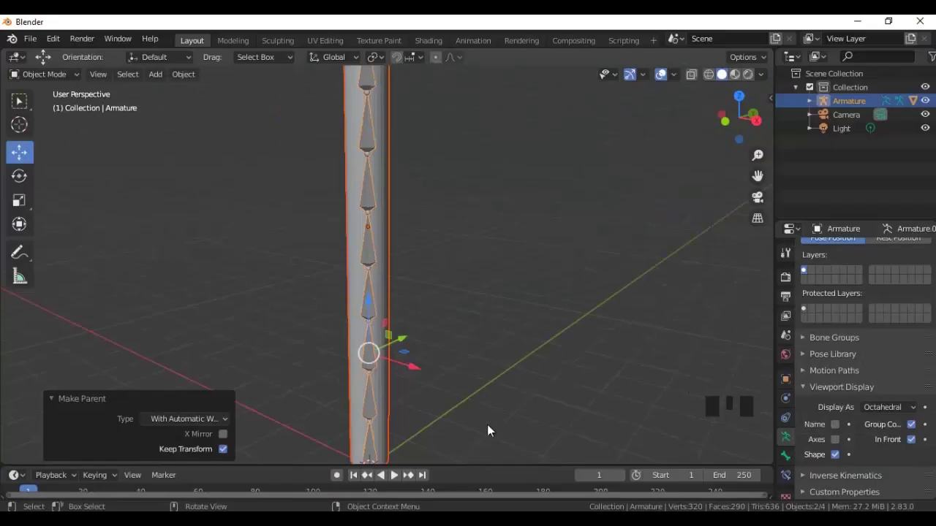
Step: Tilt the whole armature with the Rotate tool to confirm the cylinder follows, then undo it
{"action": "left_click", "coordinate": [492, 429]}
{"action": "scroll", "scroll_direction": "down", "scroll_amount": 3}
{"action": "scroll", "scroll_direction": "down", "scroll_amount": 3}
{"action": "left_click_drag", "start_coordinate": [413, 383], "coordinate": [391, 375]}
{"action": "left_click", "coordinate": [391, 374]}
{"action": "left_click_drag", "start_coordinate": [433, 316], "coordinate": [362, 366]}
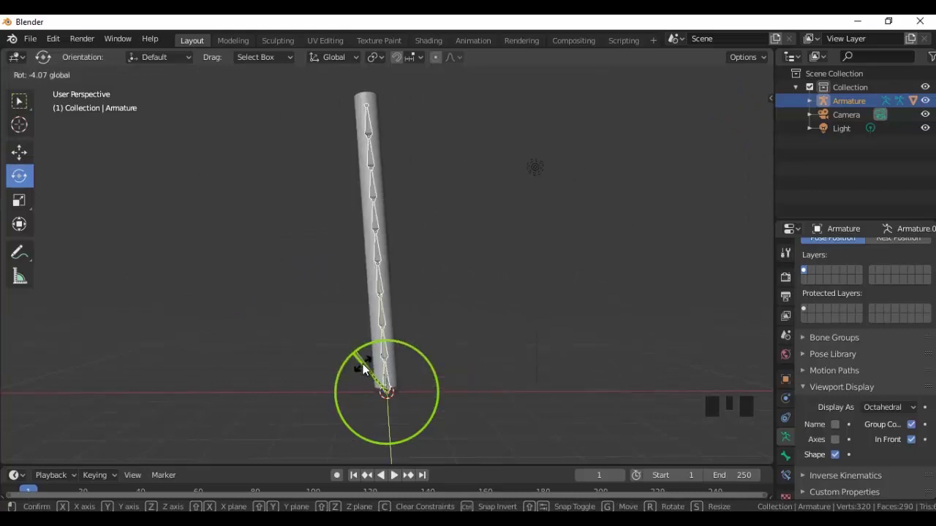
{"action": "key", "text": "ctrl+z"}
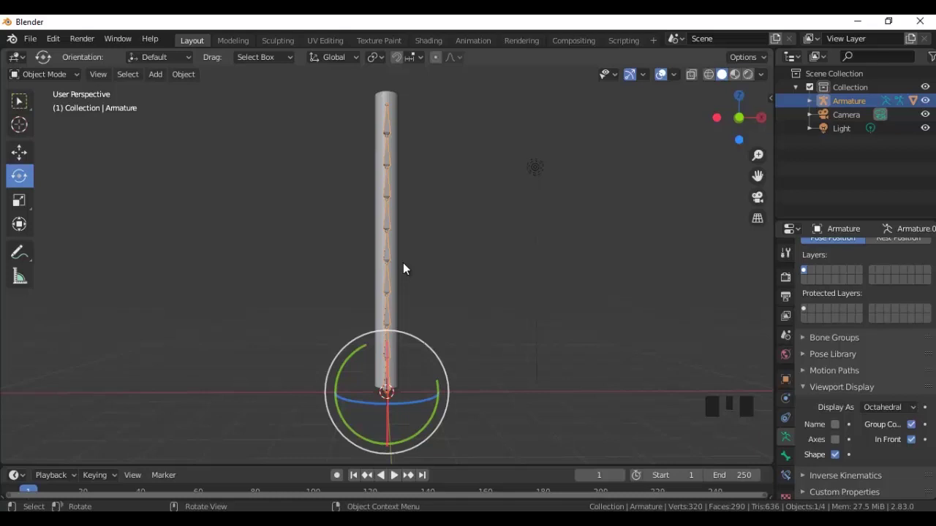
Step: In Pose Mode, rotate the first bones so the cylinder leans and starts to bend
{"action": "left_click_drag", "start_coordinate": [58, 81], "coordinate": [391, 314]}
{"action": "left_click_drag", "start_coordinate": [22, 182], "coordinate": [439, 360]}
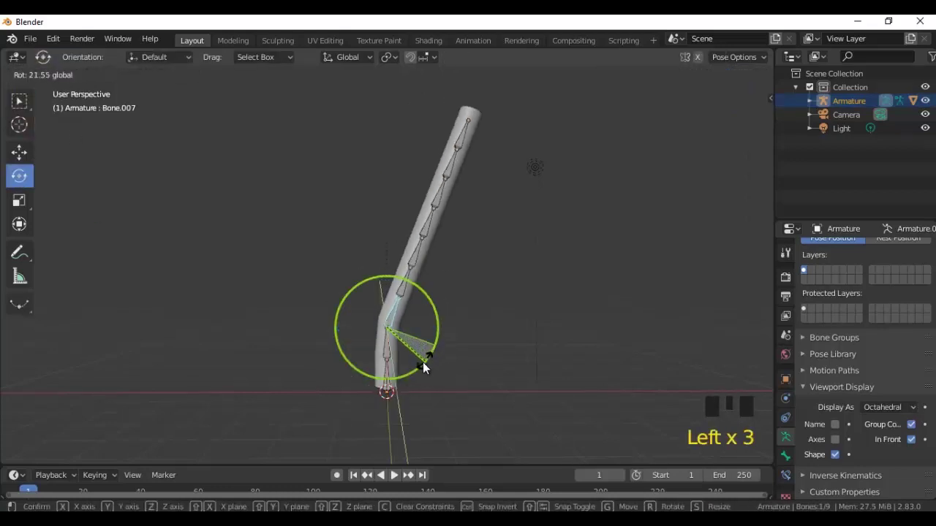
{"action": "left_click_drag", "start_coordinate": [467, 337], "coordinate": [429, 306]}
{"action": "left_click", "coordinate": [379, 278]}
{"action": "left_click_drag", "start_coordinate": [518, 255], "coordinate": [419, 273]}
{"action": "left_click_drag", "start_coordinate": [418, 273], "coordinate": [402, 250]}
Step: Rotate further bones up the chain to bend the cylinder sharply at several joints
{"action": "scroll", "scroll_direction": "up", "scroll_amount": 3}
{"action": "left_click", "coordinate": [573, 336]}
{"action": "left_click_drag", "start_coordinate": [467, 372], "coordinate": [456, 295]}
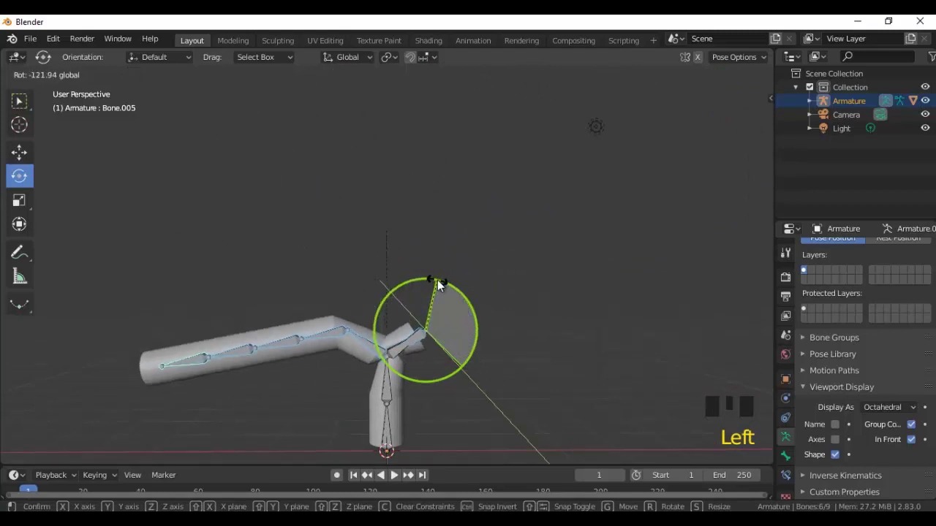
{"action": "left_click_drag", "start_coordinate": [524, 255], "coordinate": [341, 216]}
{"action": "left_click_drag", "start_coordinate": [394, 349], "coordinate": [537, 362]}
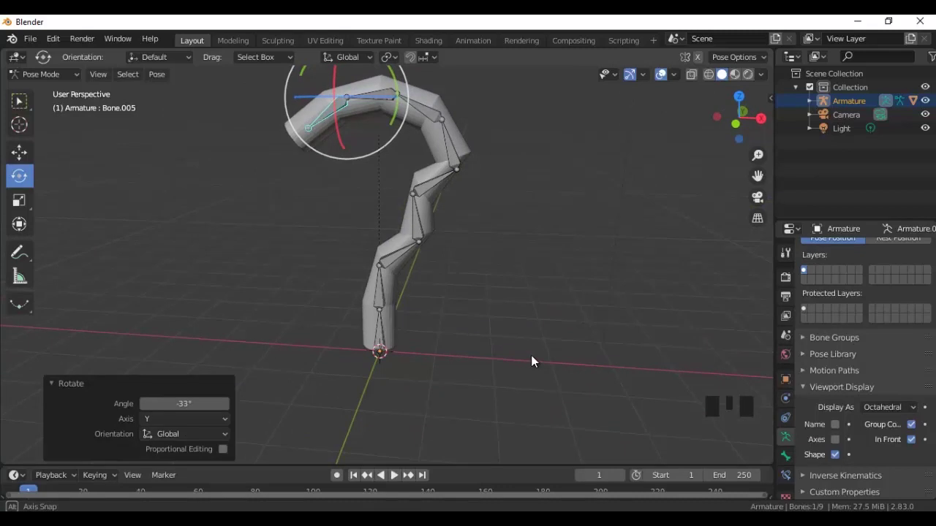
{"action": "middle_click", "coordinate": [536, 341]}
{"action": "scroll", "scroll_direction": "up", "scroll_amount": 3}
Step: Undo all the bone rotations so the cylinder stands straight again
{"action": "scroll", "scroll_direction": "down", "scroll_amount": 3}
{"action": "key", "text": "ctrl+z"}
{"action": "key", "text": "ctrl+z"}
{"action": "key", "text": "ctrl+z"}
{"action": "key", "text": "ctrl+z"}
{"action": "key", "text": "ctrl+z"}
{"action": "key", "text": "ctrl+z"}
{"action": "key", "text": "ctrl+z"}
{"action": "key", "text": "ctrl+z"}
{"action": "scroll", "scroll_direction": "down", "scroll_amount": 3}
Step: Select individual bones and bend the chain one joint at a time
{"action": "left_click", "coordinate": [389, 307]}
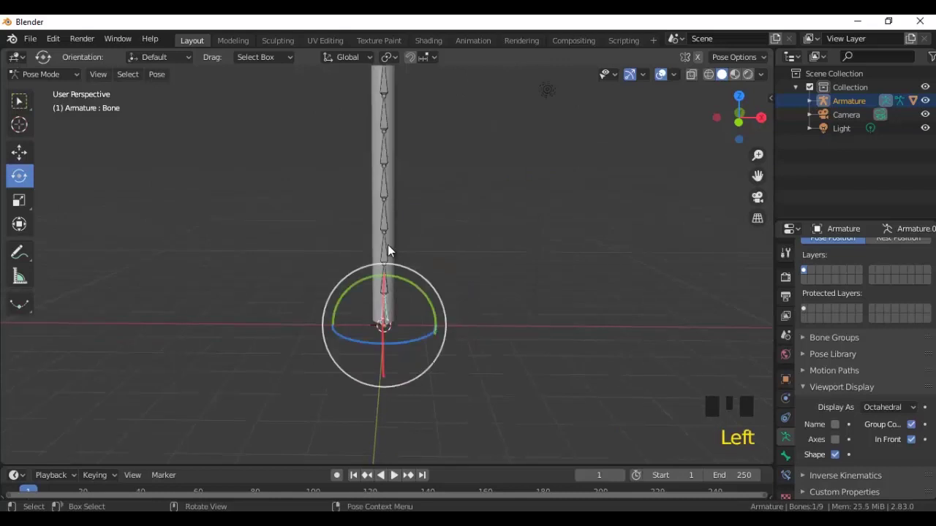
{"action": "left_click", "coordinate": [387, 248]}
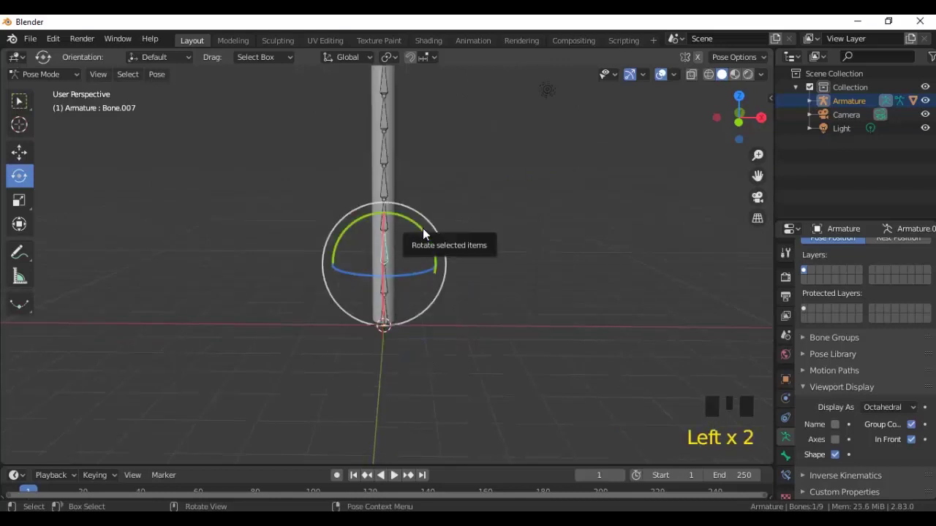
{"action": "left_click", "coordinate": [427, 235]}
{"action": "left_click_drag", "start_coordinate": [498, 246], "coordinate": [492, 242]}
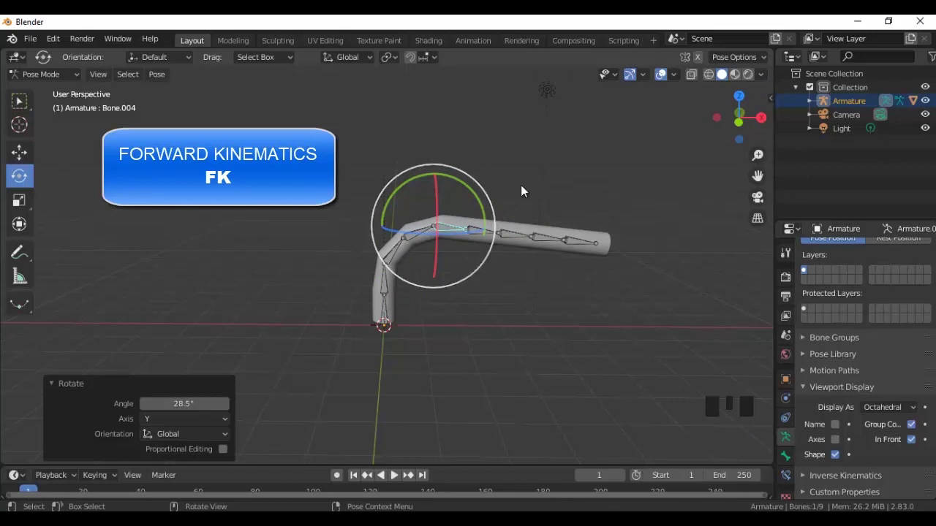
{"action": "left_click_drag", "start_coordinate": [527, 193], "coordinate": [518, 182]}
{"action": "left_click_drag", "start_coordinate": [518, 174], "coordinate": [564, 225]}
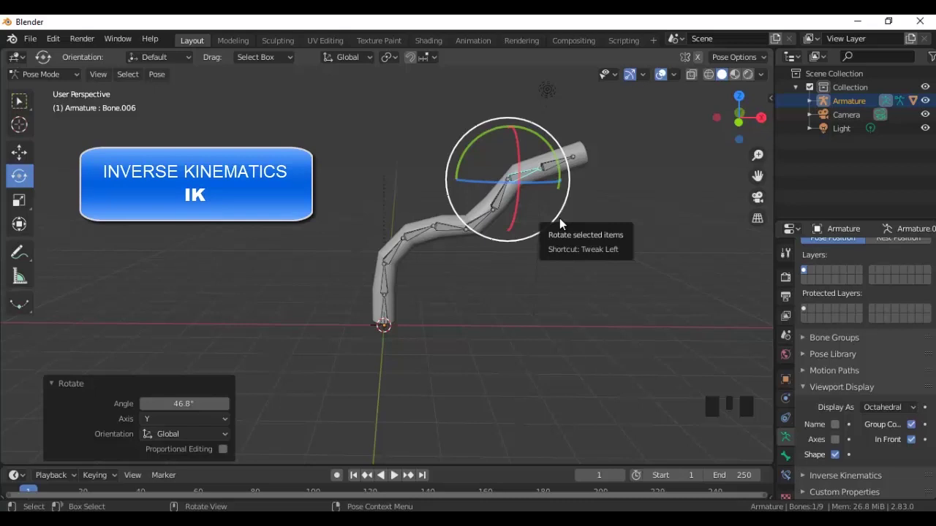
Step: Undo the new bends to return the cylinder to its straight pose
{"action": "left_click", "coordinate": [530, 336]}
{"action": "key", "text": "ctrl+z"}
{"action": "key", "text": "ctrl+z"}
{"action": "key", "text": "ctrl+z"}
{"action": "key", "text": "ctrl+z"}
{"action": "key", "text": "ctrl+z"}
{"action": "key", "text": "ctrl+z"}
{"action": "key", "text": "ctrl+z"}
{"action": "scroll", "scroll_direction": "down", "scroll_amount": 3}
{"action": "left_click_drag", "start_coordinate": [456, 358], "coordinate": [178, 298]}
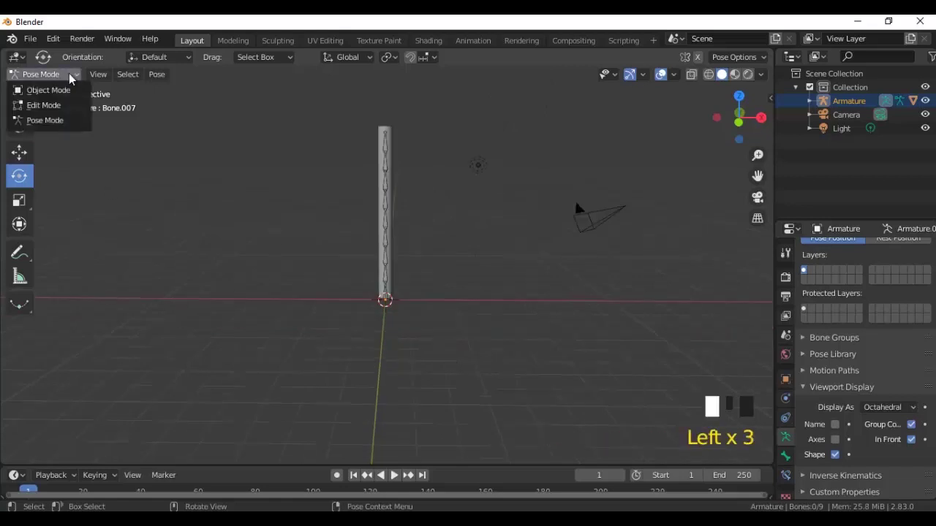
Step: Return to Object Mode, delete the old armature and add a fresh Armature at the origin
{"action": "scroll", "scroll_direction": "up", "scroll_amount": 3}
{"action": "left_click_drag", "start_coordinate": [426, 385], "coordinate": [437, 393]}
{"action": "left_click_drag", "start_coordinate": [437, 393], "coordinate": [405, 369]}
{"action": "key", "text": "Delete"}
{"action": "middle_click", "coordinate": [565, 371]}
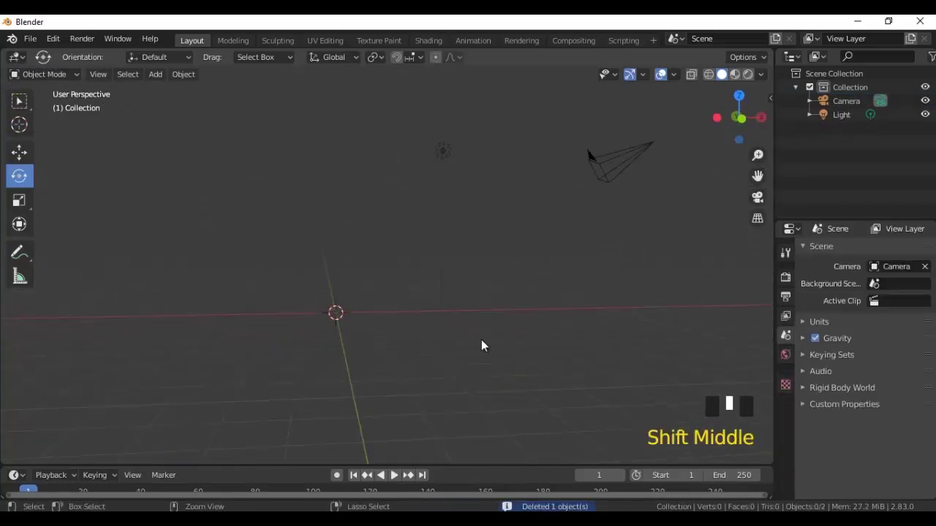
{"action": "key", "text": "shift+a"}
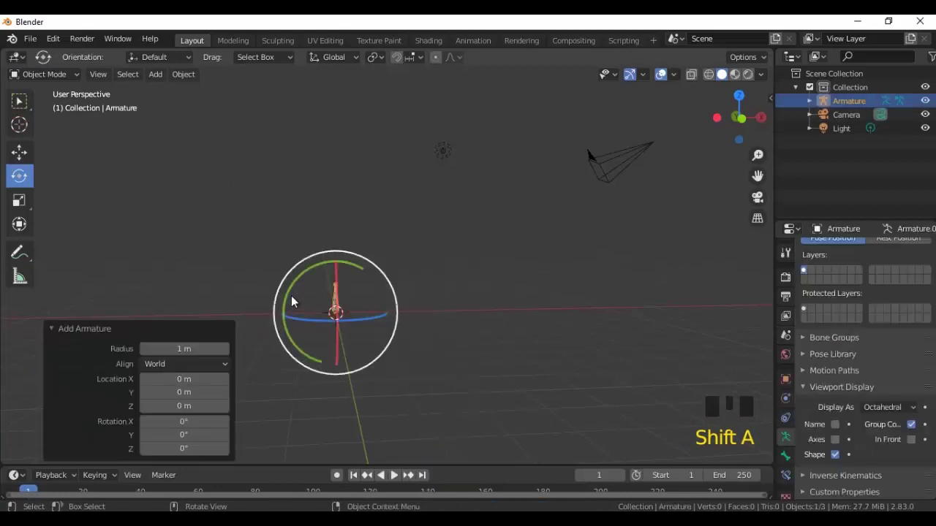
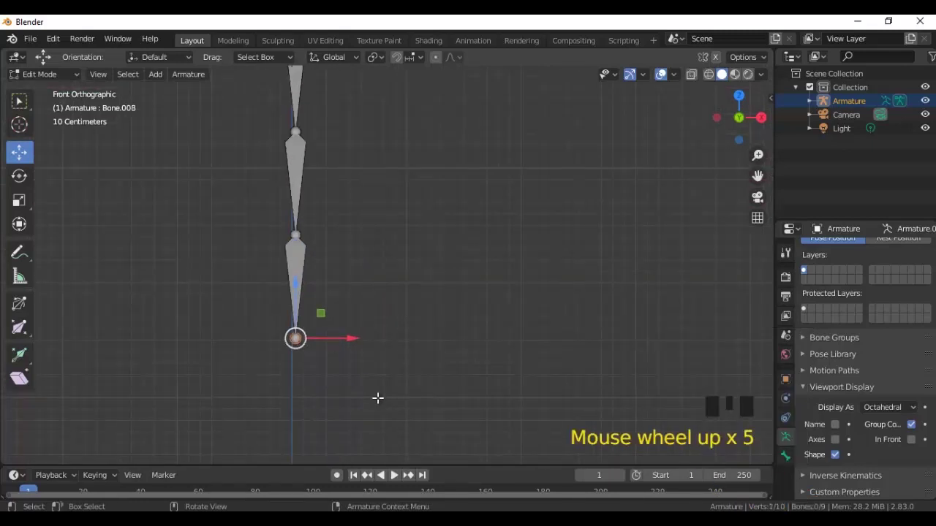
Step: Extrude a tenth bone, Bone.009, sideways from the bottom joint of the chain
{"action": "key", "text": "e"}
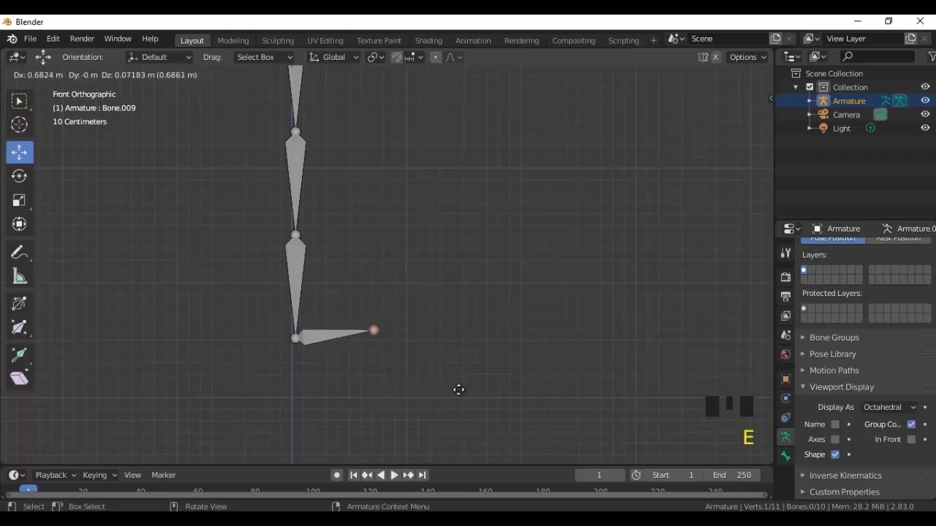
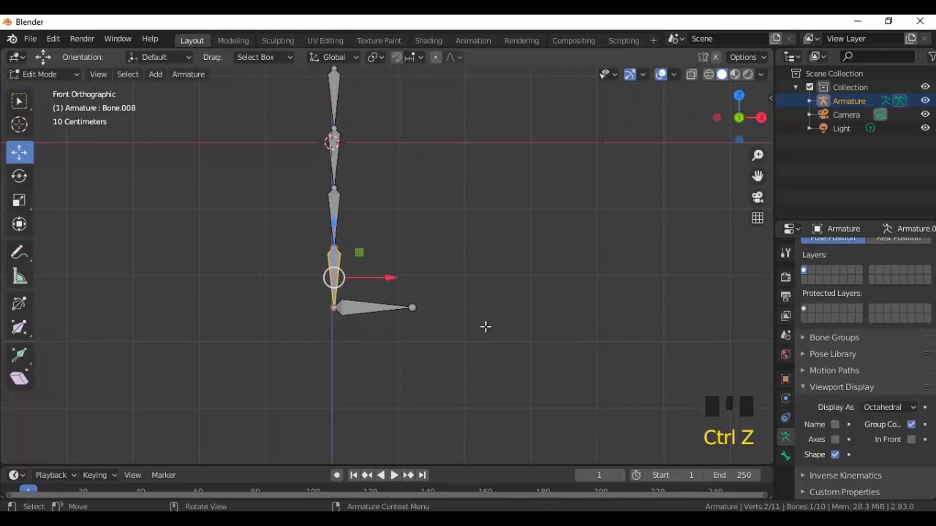
{"action": "scroll", "scroll_direction": "up", "scroll_amount": 3}
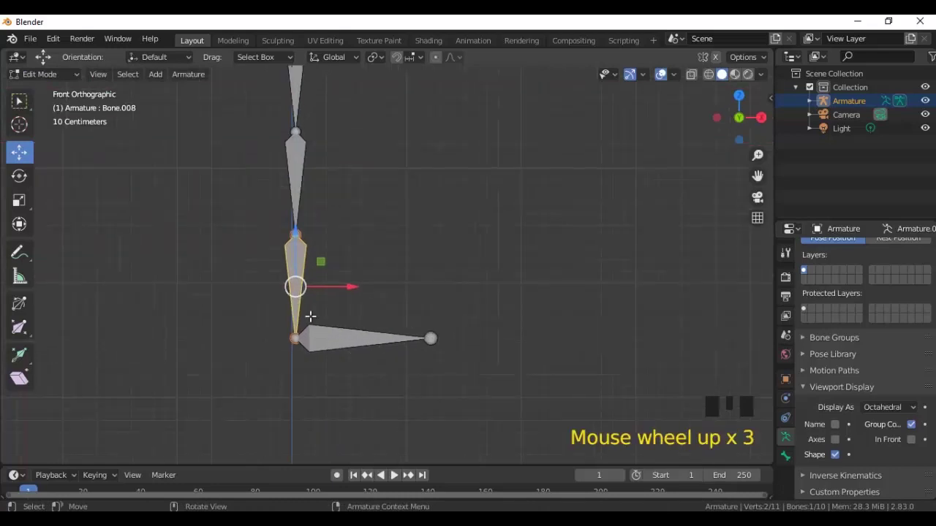
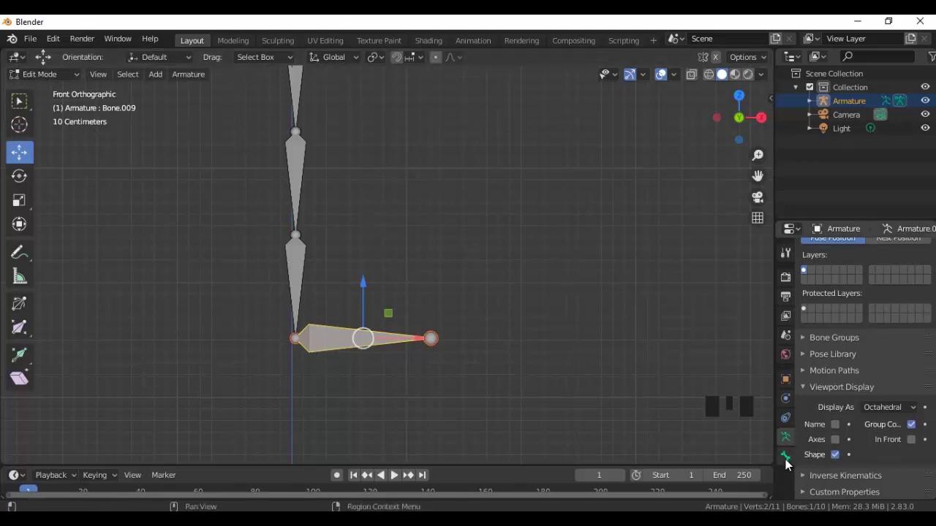
{"action": "left_click_drag", "start_coordinate": [791, 467], "coordinate": [913, 435]}
Step: Review Bone.009's Head/Tail values in the Bone properties before posing the armature
{"action": "scroll", "scroll_direction": "down", "scroll_amount": 3}
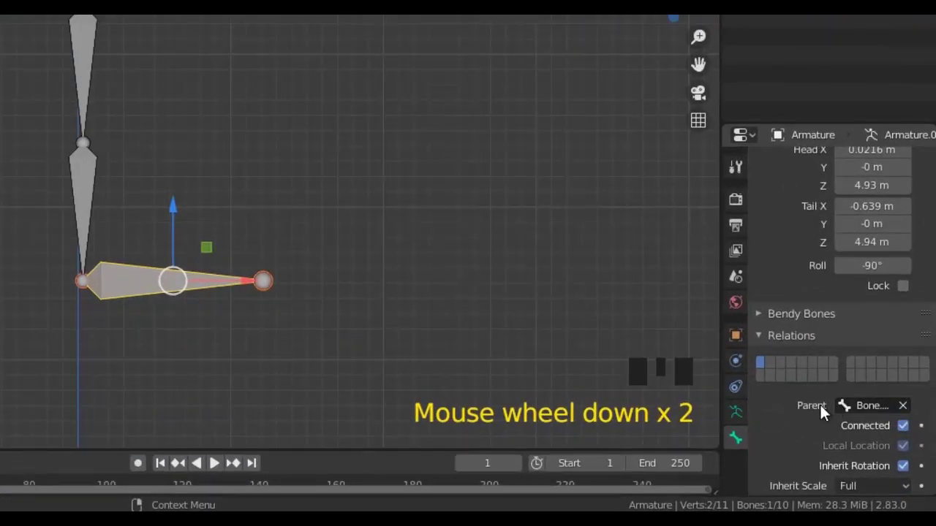
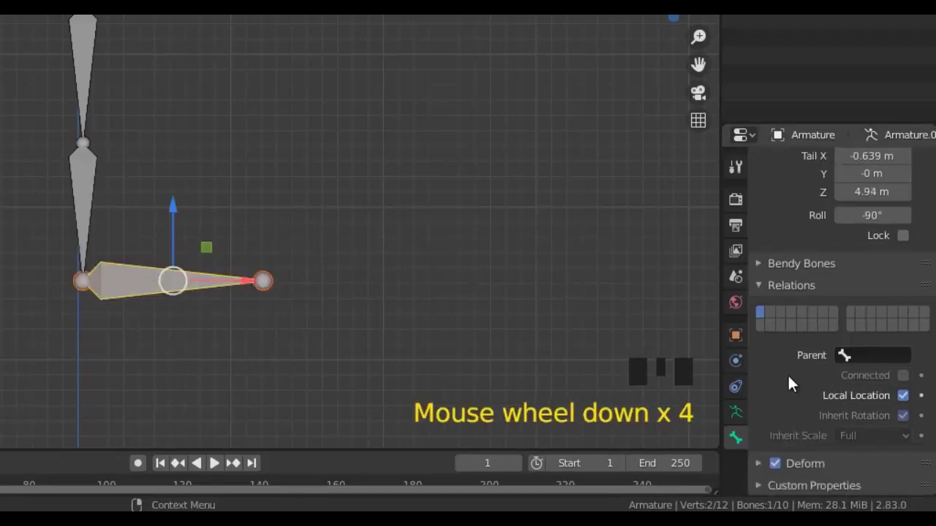
{"action": "scroll", "scroll_direction": "down", "scroll_amount": 3}
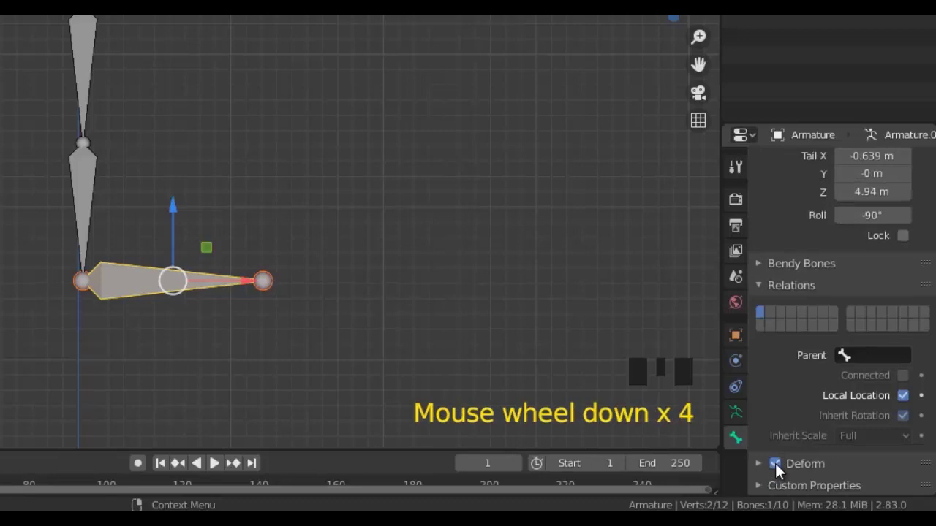
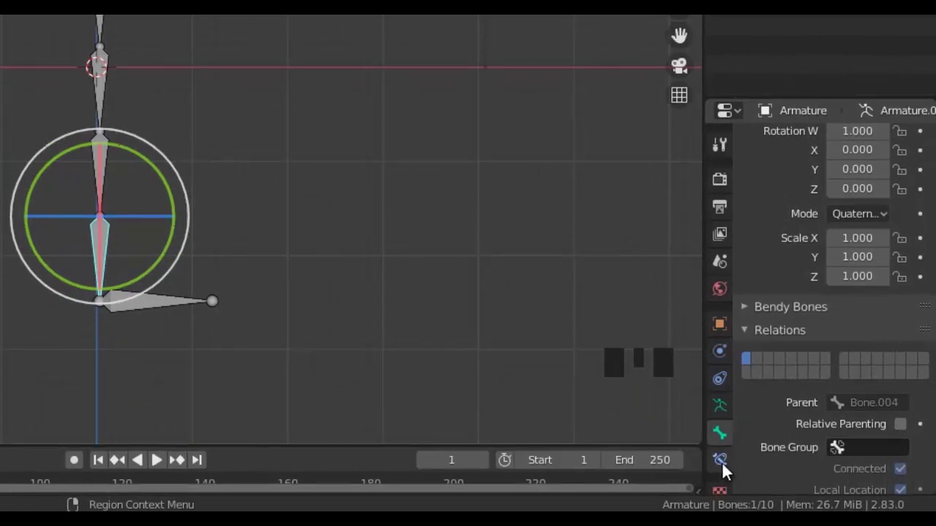
Step: Add an Inverse Kinematics constraint named IK to Bone.008, target left empty
{"action": "left_click_drag", "start_coordinate": [729, 472], "coordinate": [815, 219]}
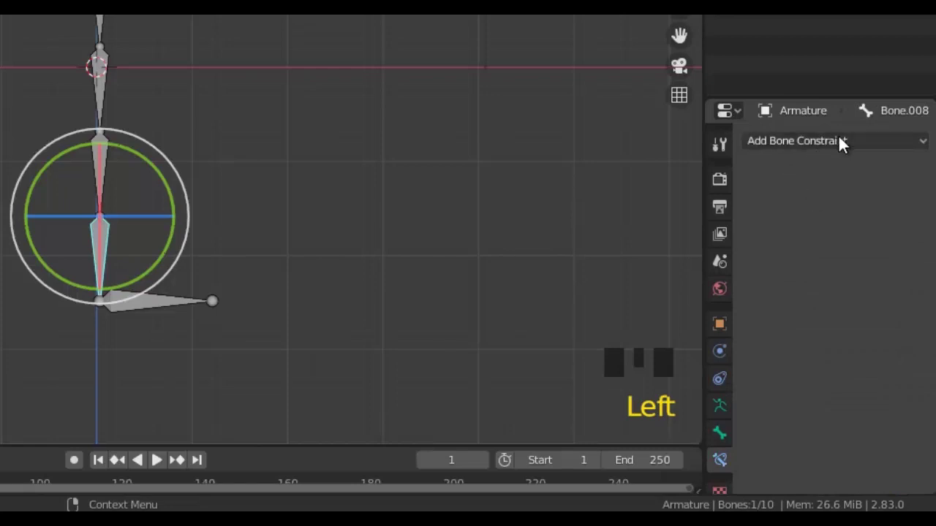
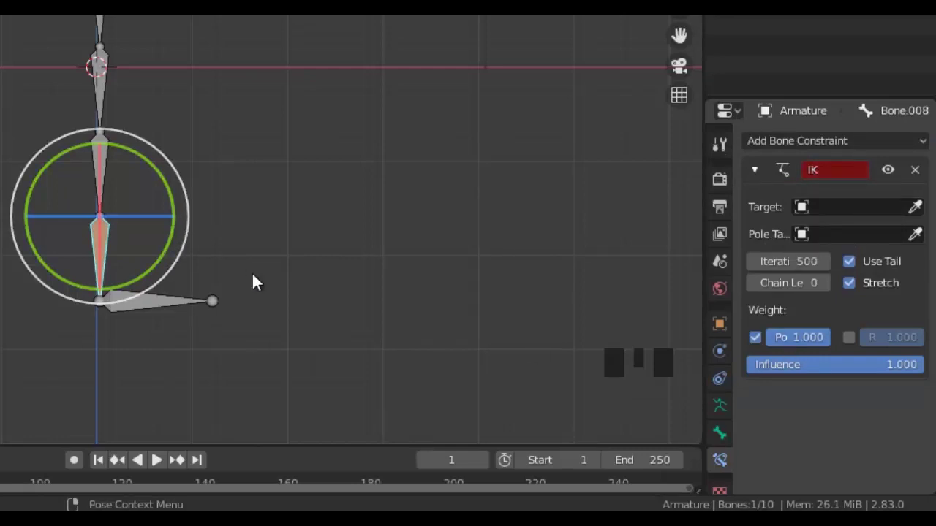
{"action": "scroll", "scroll_direction": "up", "scroll_amount": 3}
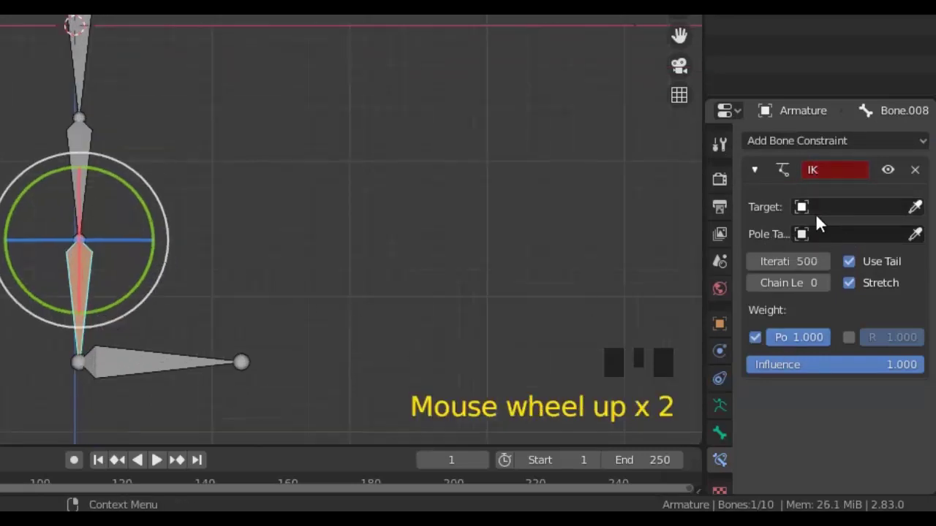
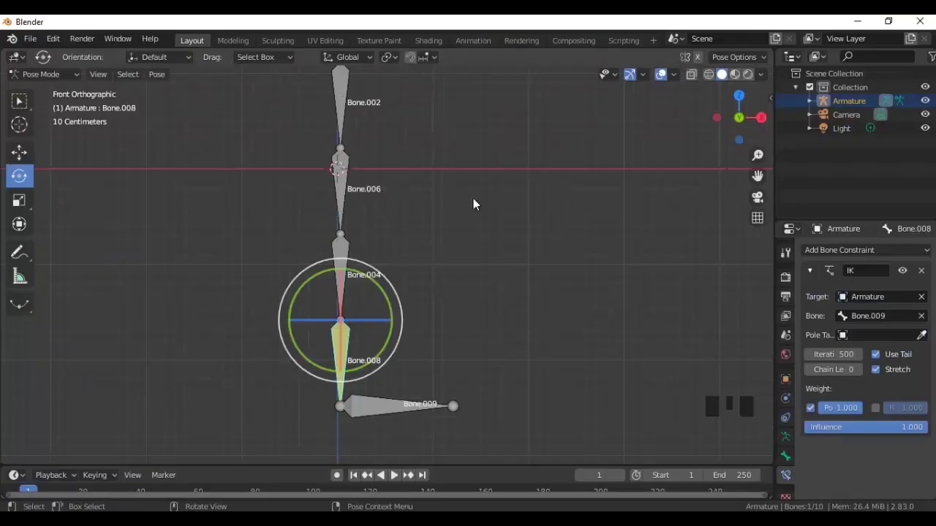
Step: Make the sideways control bone Bone.009 the active bone in Pose Mode
{"action": "scroll", "scroll_direction": "down", "scroll_amount": 3}
{"action": "scroll", "scroll_direction": "down", "scroll_amount": 3}
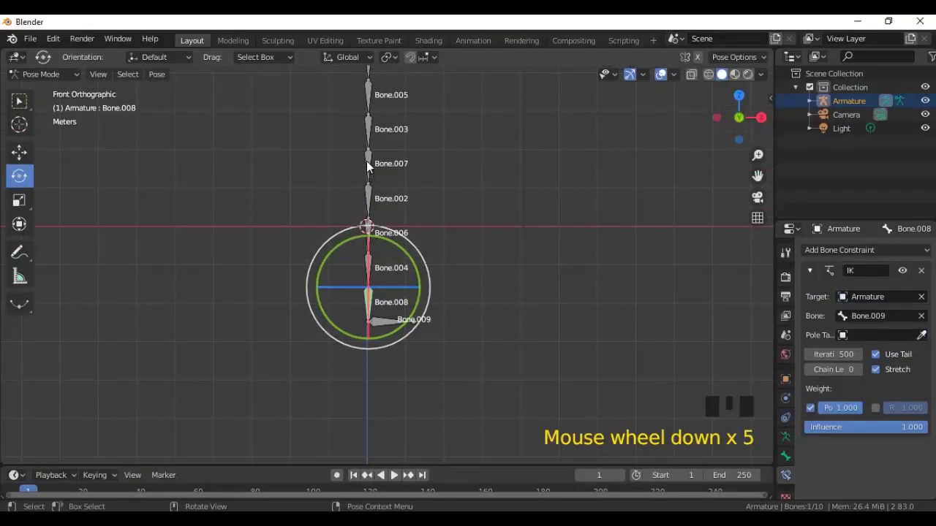
{"action": "scroll", "scroll_direction": "down", "scroll_amount": 3}
{"action": "scroll", "scroll_direction": "up", "scroll_amount": 3}
{"action": "left_click", "coordinate": [864, 374]}
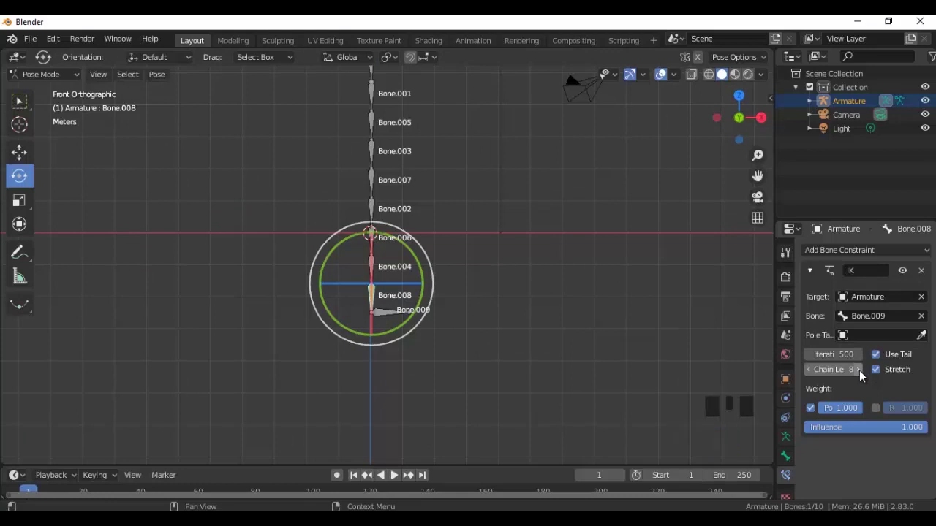
{"action": "scroll", "scroll_direction": "up", "scroll_amount": 3}
{"action": "left_click", "coordinate": [393, 328]}
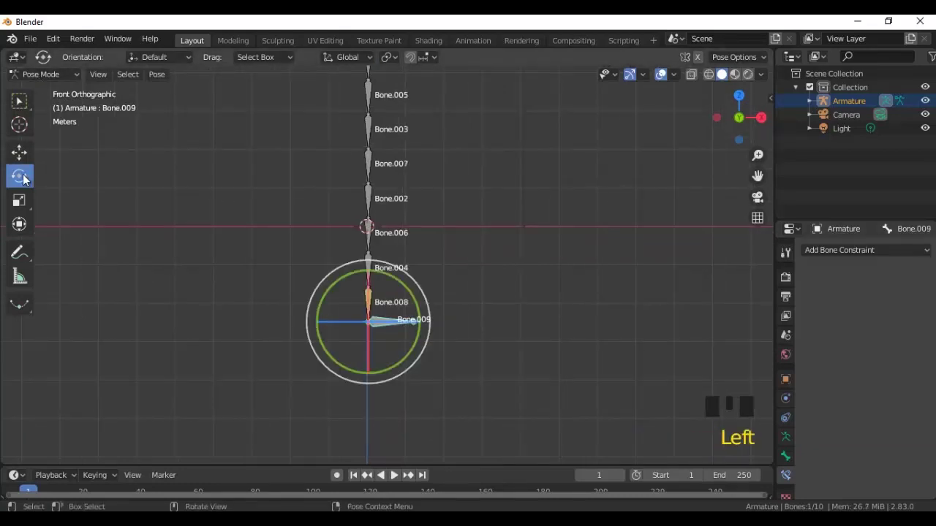
Step: Drag Bone.009 to a new position so the whole chain bends after it, then view the top
{"action": "left_click_drag", "start_coordinate": [20, 157], "coordinate": [400, 298]}
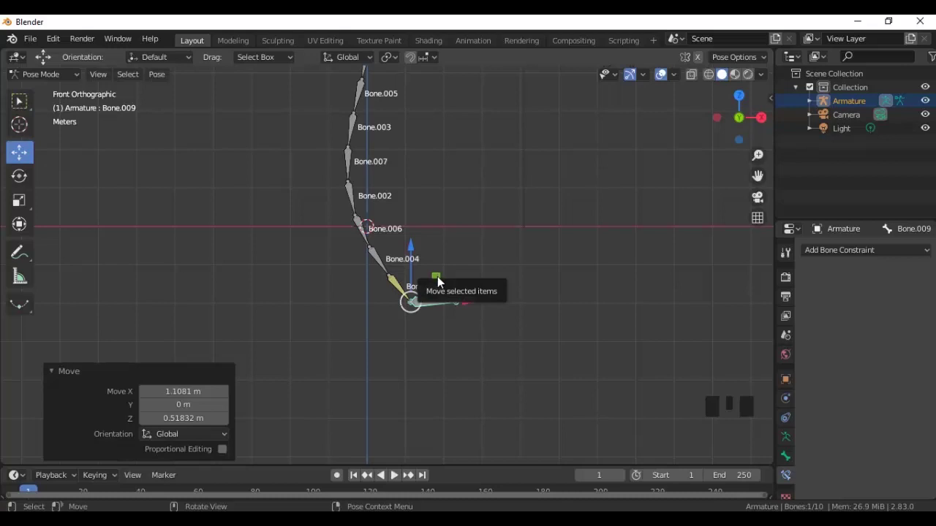
{"action": "left_click", "coordinate": [440, 284]}
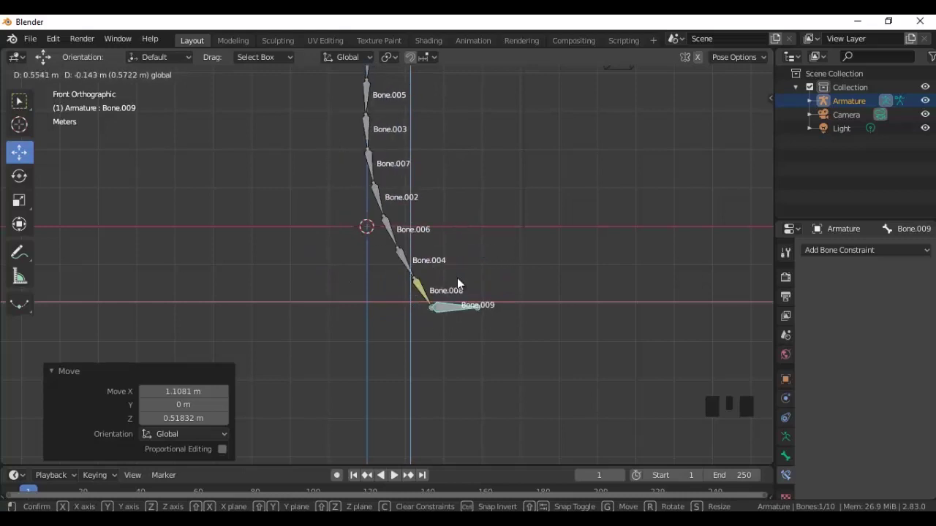
{"action": "scroll", "scroll_direction": "down", "scroll_amount": 3}
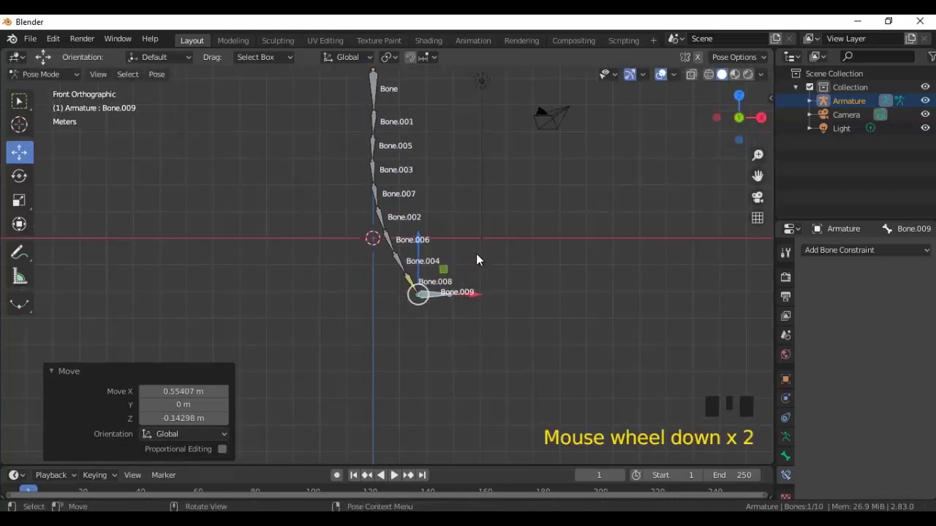
{"action": "left_click_drag", "start_coordinate": [513, 243], "coordinate": [513, 343]}
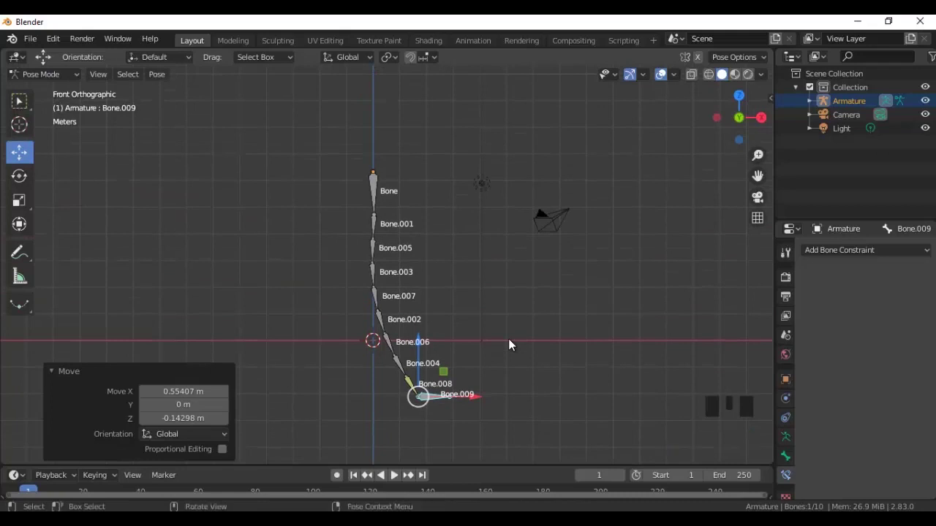